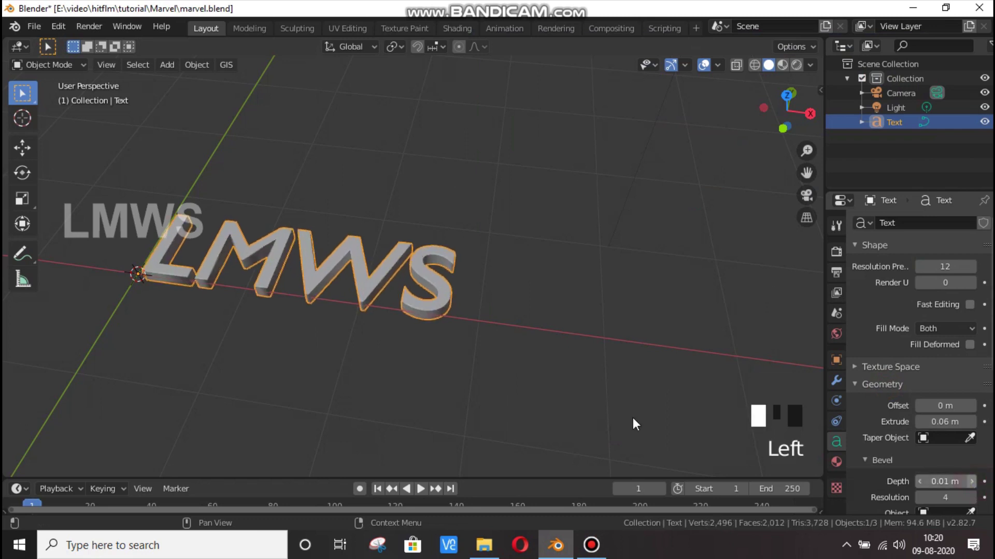
Step: Select the text object and clear its LMWS characters in Edit Mode
scroll(up, 3)
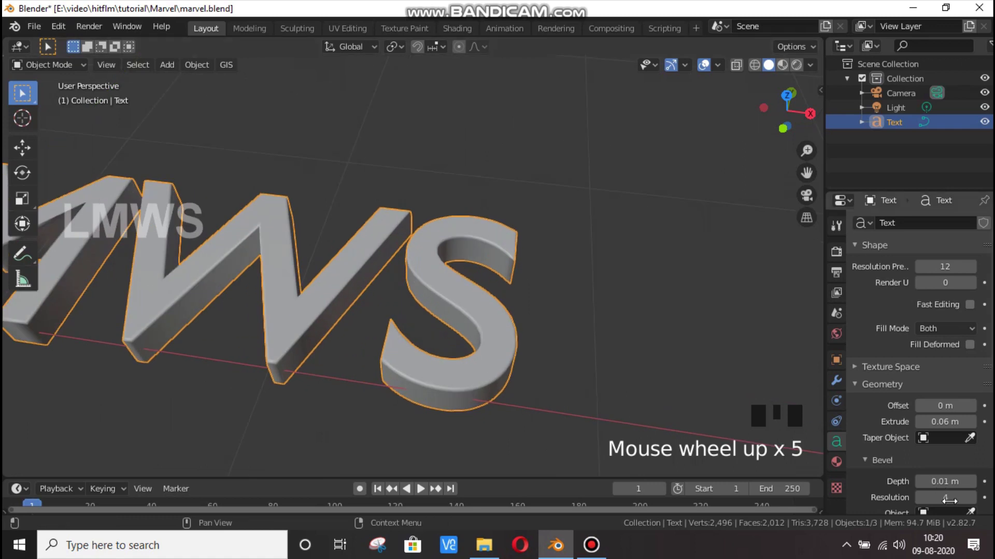
scroll(down, 3)
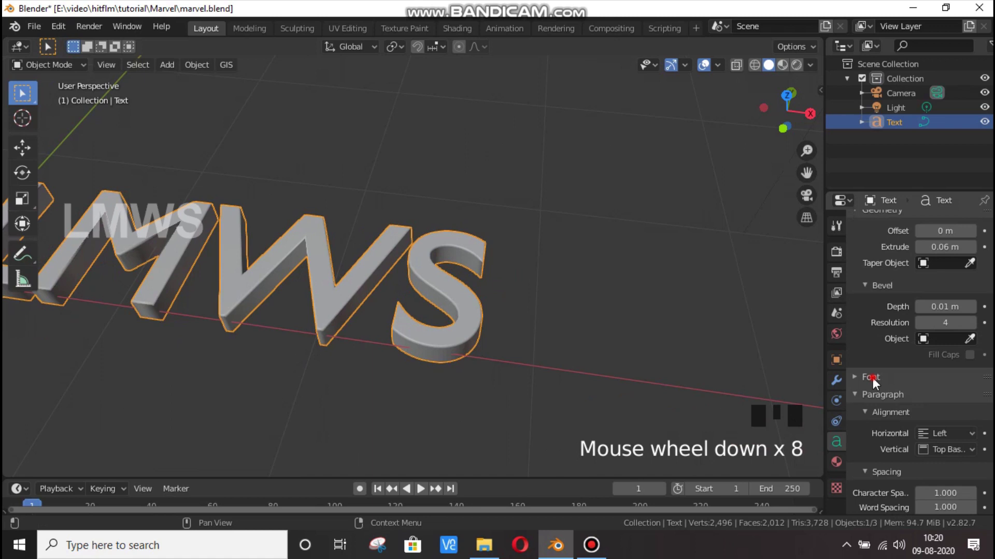
click(871, 385)
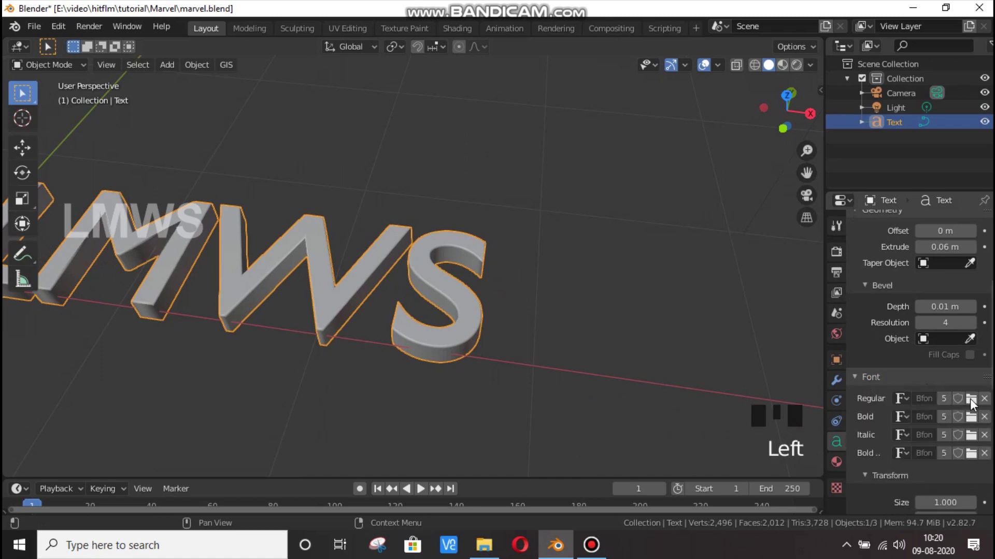
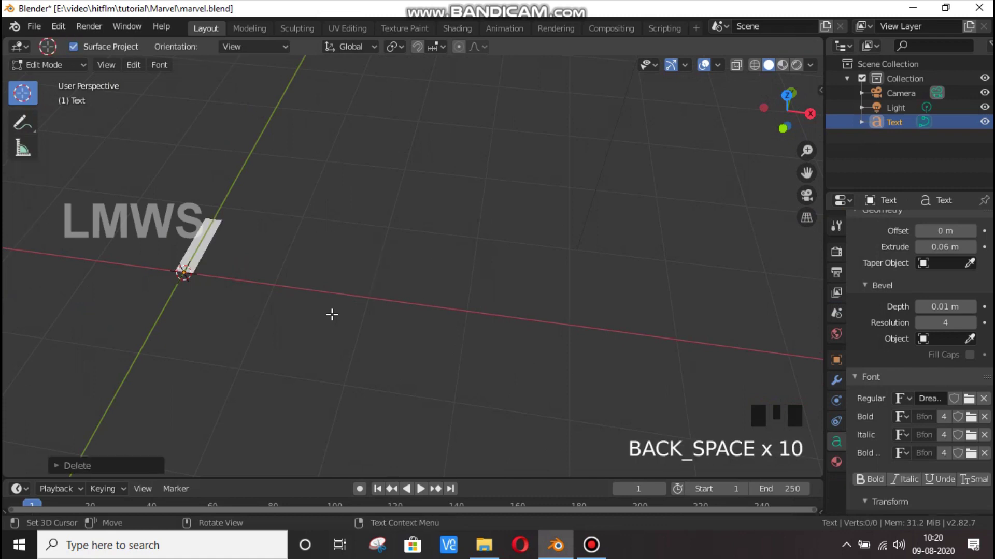
Step: Re-enter LMWS as extruded, bevelled 3D letters and return to Object Mode
key(l)
key(w)
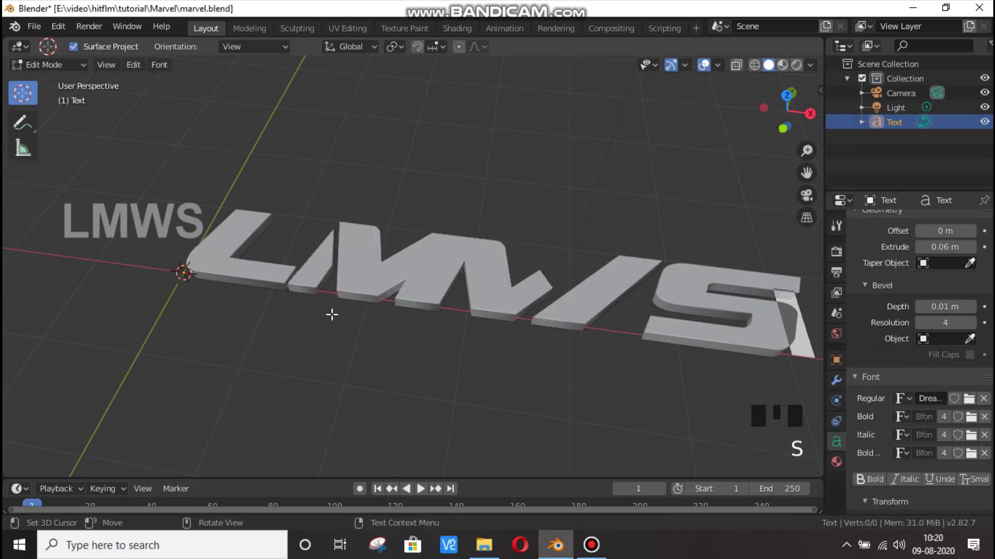
scroll(down, 3)
click(443, 323)
key(Tab)
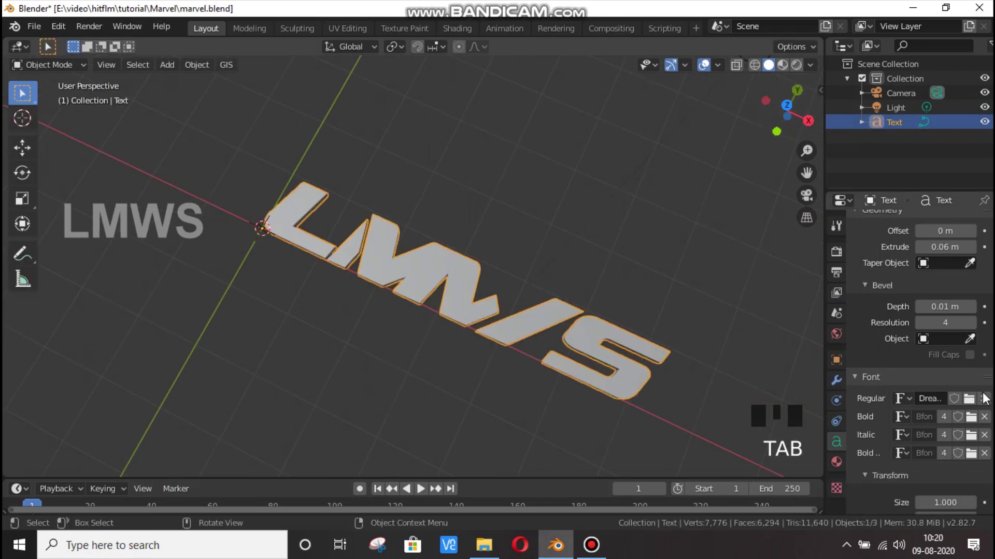
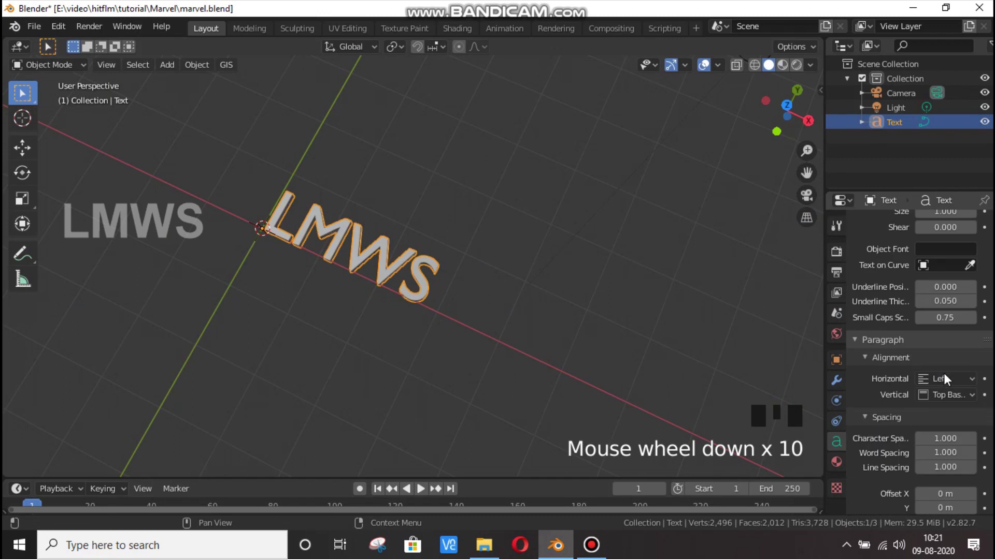
Step: Set the text's horizontal paragraph alignment to Center so its origin sits mid-word
drag(929, 391, 880, 420)
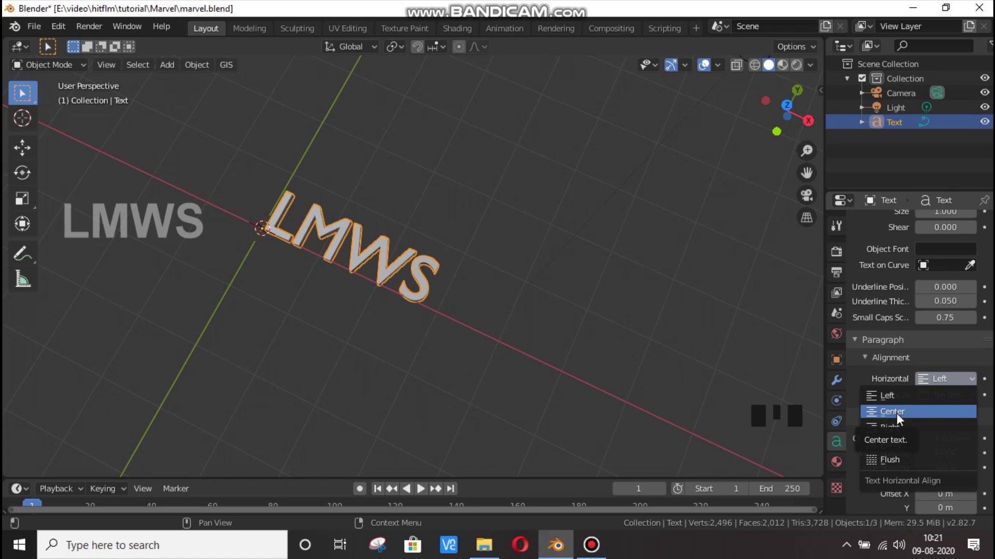
drag(750, 115, 782, 107)
scroll(up, 3)
scroll(down, 3)
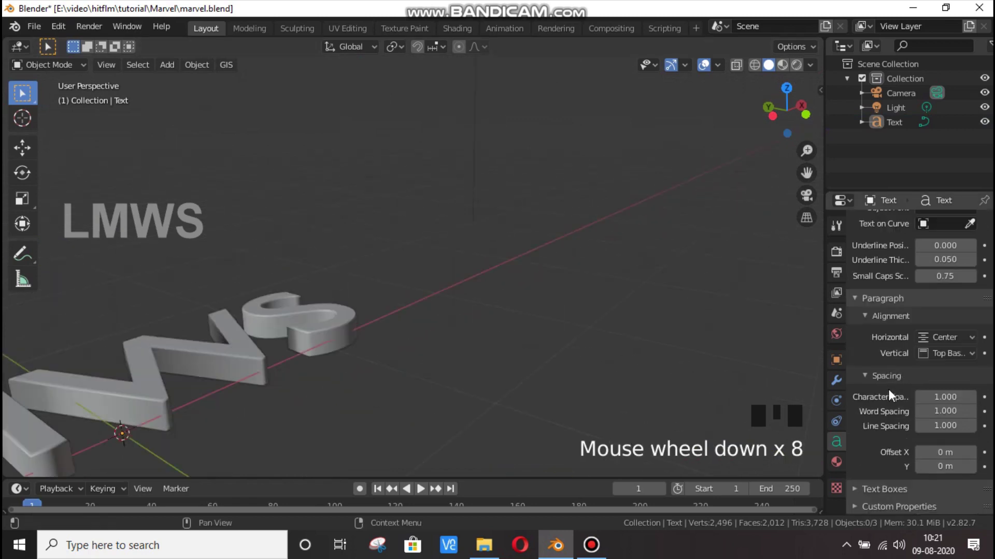
scroll(down, 3)
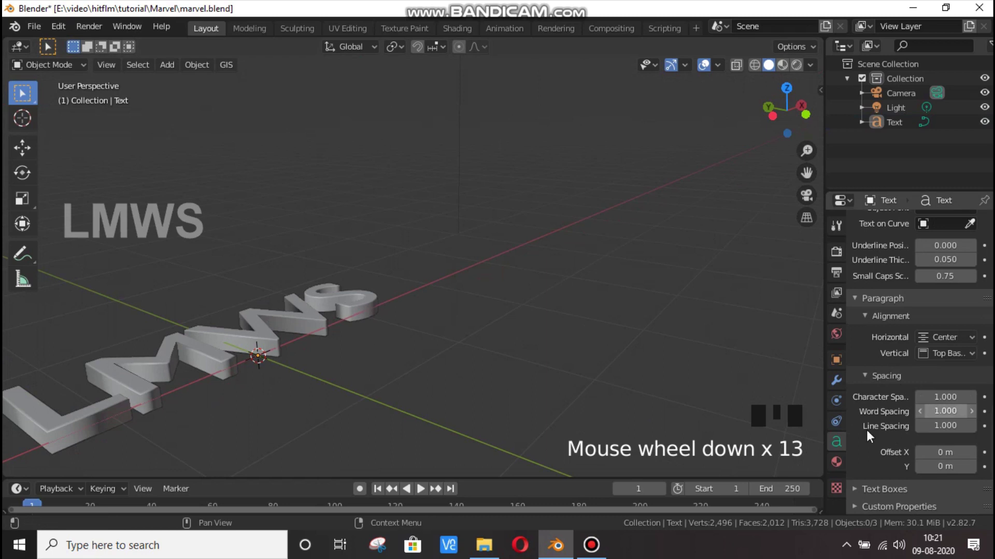
scroll(down, 3)
Step: Save the file, add a mesh plane and scale it up into a large ground beneath the text
click(287, 330)
key(ctrl+s)
click(381, 267)
scroll(up, 3)
click(374, 304)
scroll(down, 3)
key(shift+a)
key(s)
key(s)
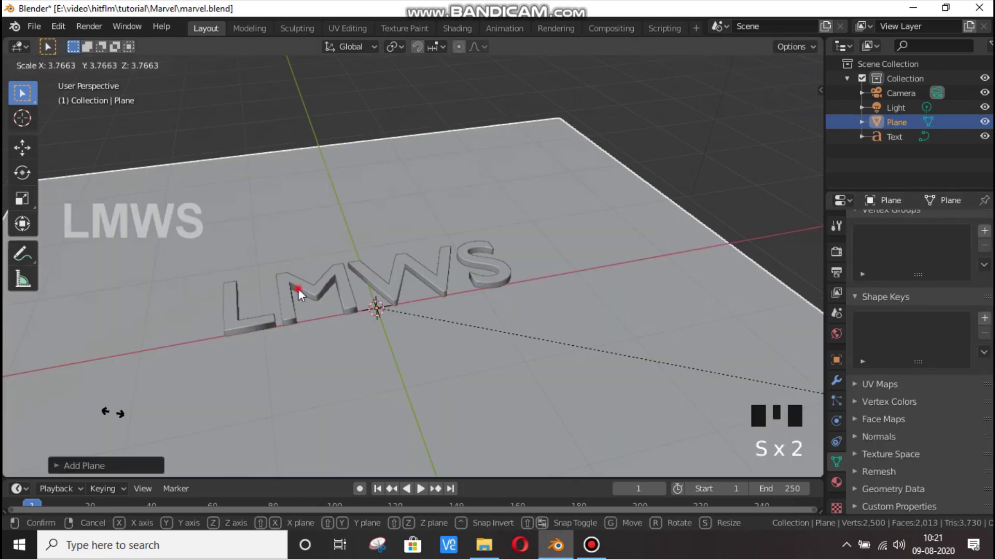
Step: Lift the LMWS text along Z so it rests on top of the plane
click(423, 329)
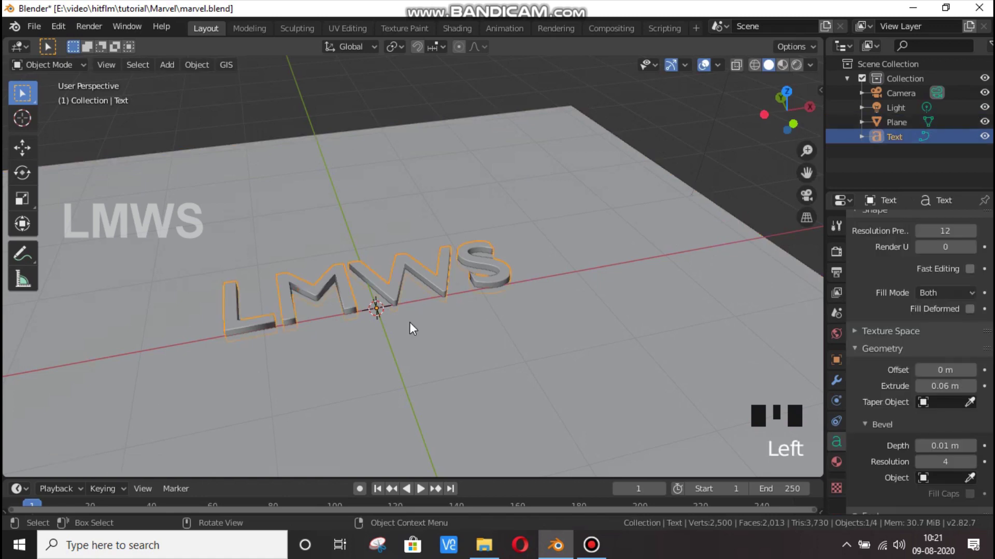
scroll(up, 3)
key(g)
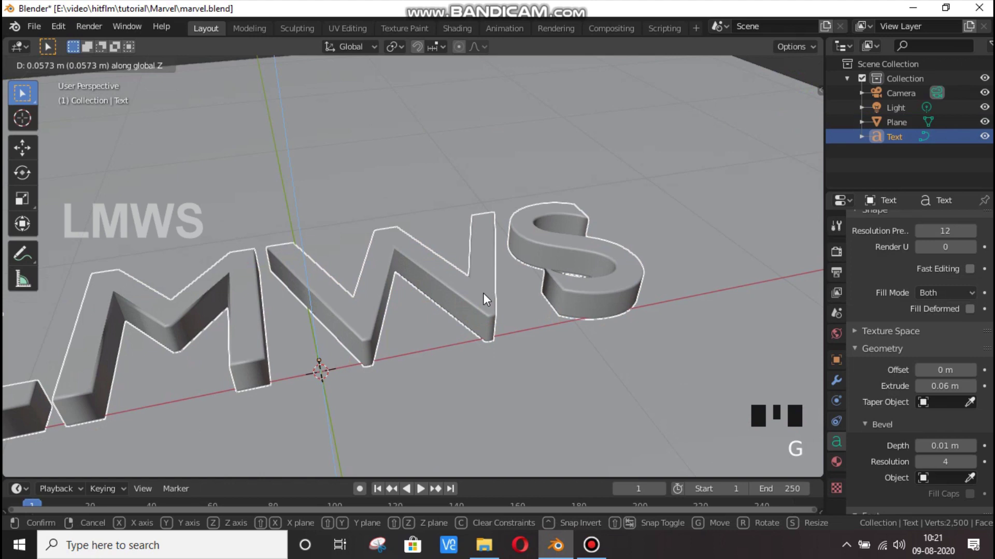
scroll(down, 3)
click(442, 313)
scroll(down, 3)
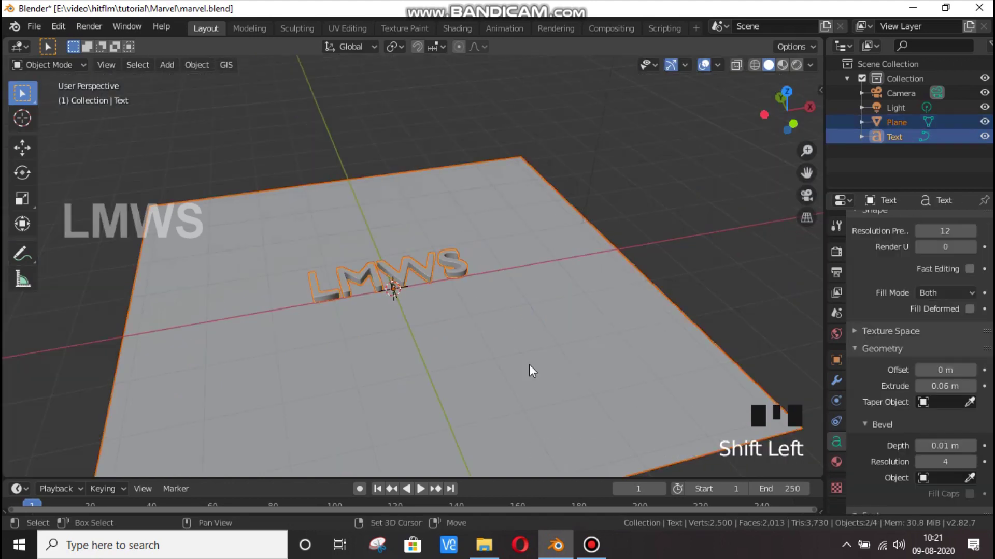
Step: Scale the plane and LMWS text up together
key(s)
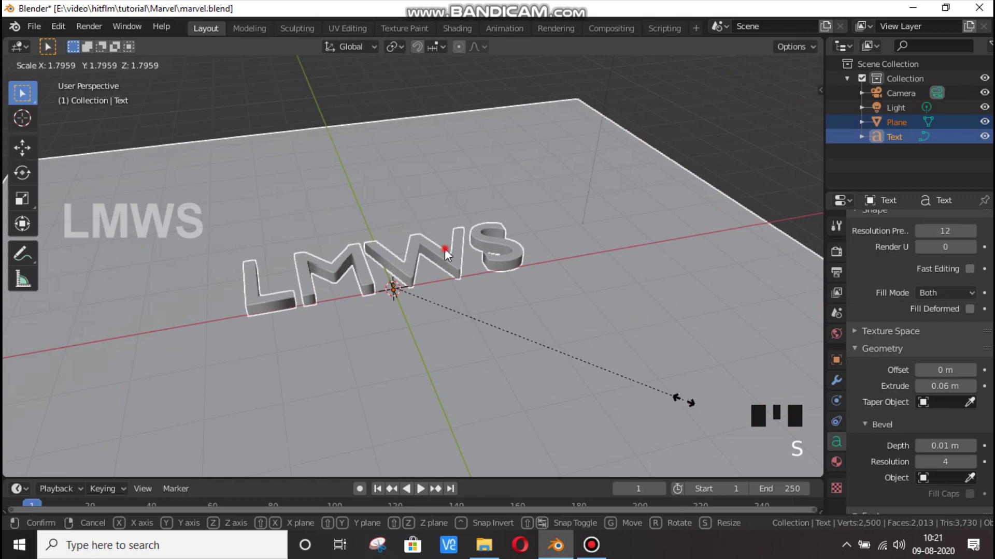
click(466, 288)
key(s)
key(Escape)
Step: Raise only the LMWS text further along Z above the plane
click(916, 177)
key(s)
key(Escape)
click(520, 336)
key(s)
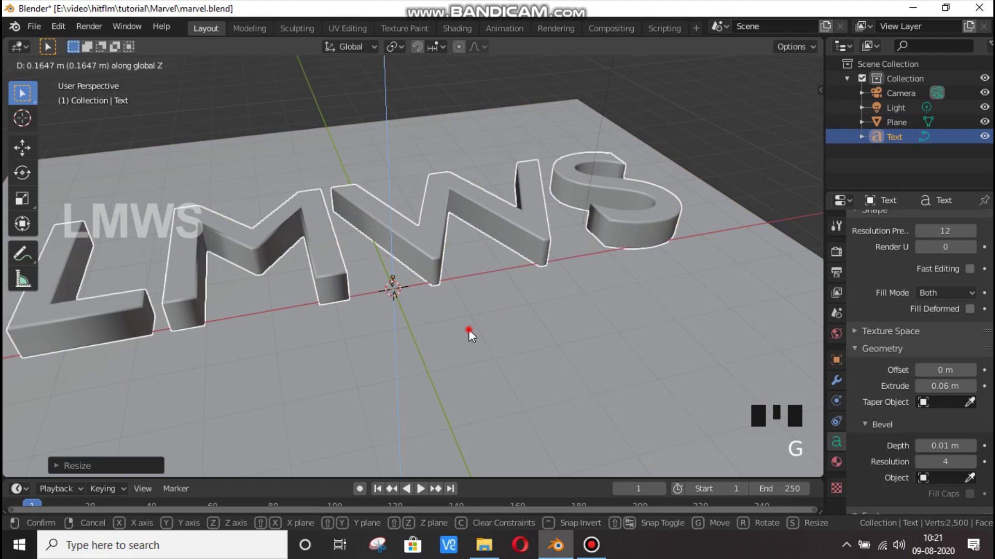
scroll(down, 3)
click(797, 404)
key(s)
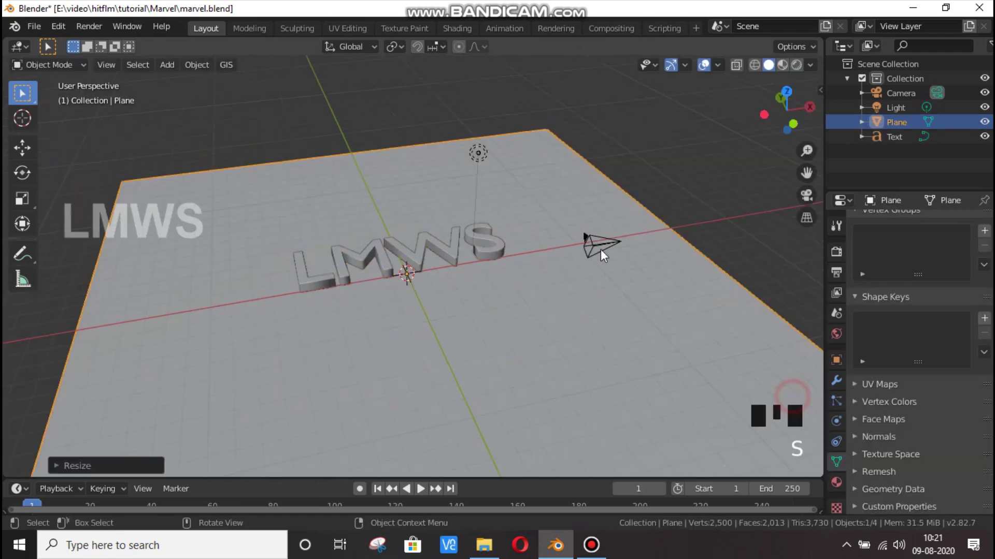
Step: Switch to the camera view of the lettering and save marvel.blend
scroll(up, 3)
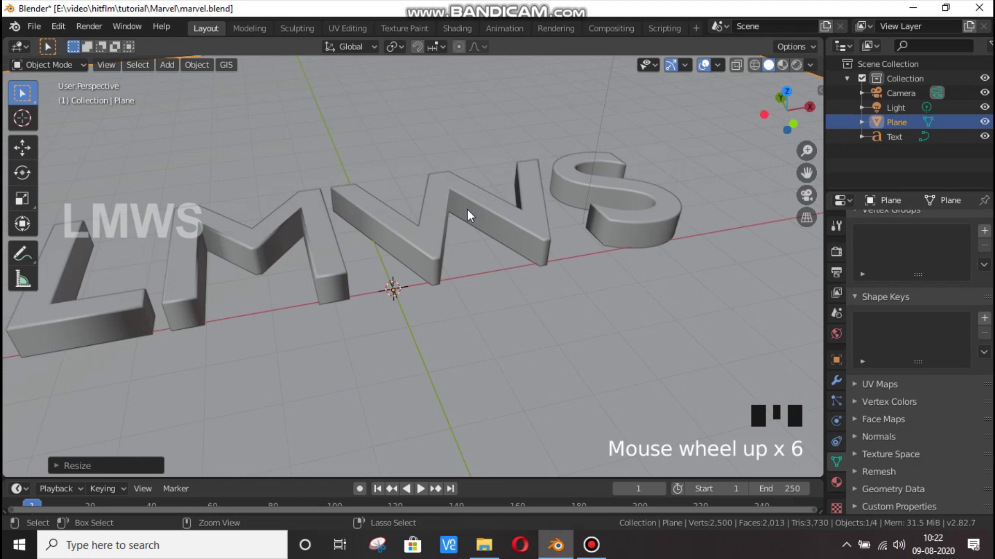
scroll(down, 3)
key(KP_0)
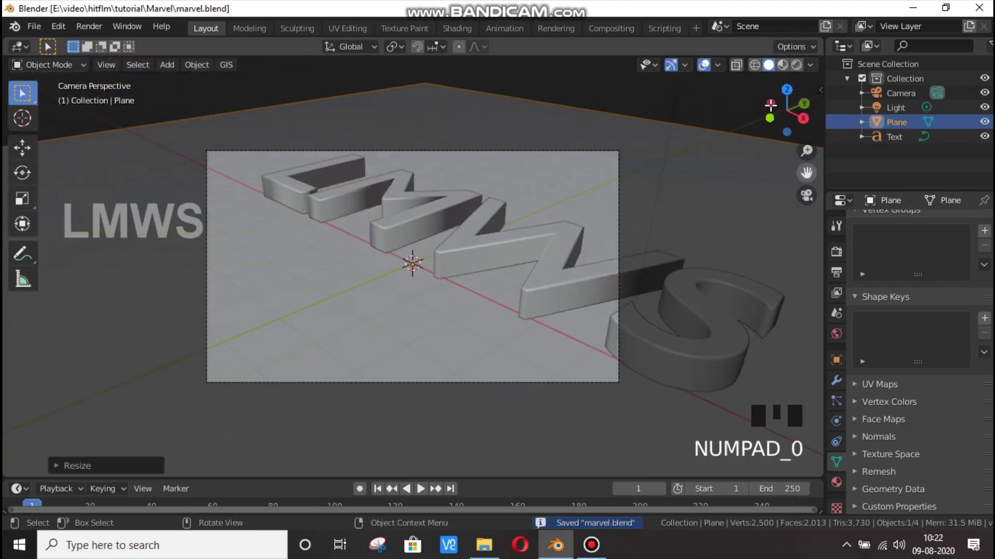
scroll(up, 3)
Step: Select the LMWS text object and frame the view around it
scroll(down, 3)
click(505, 180)
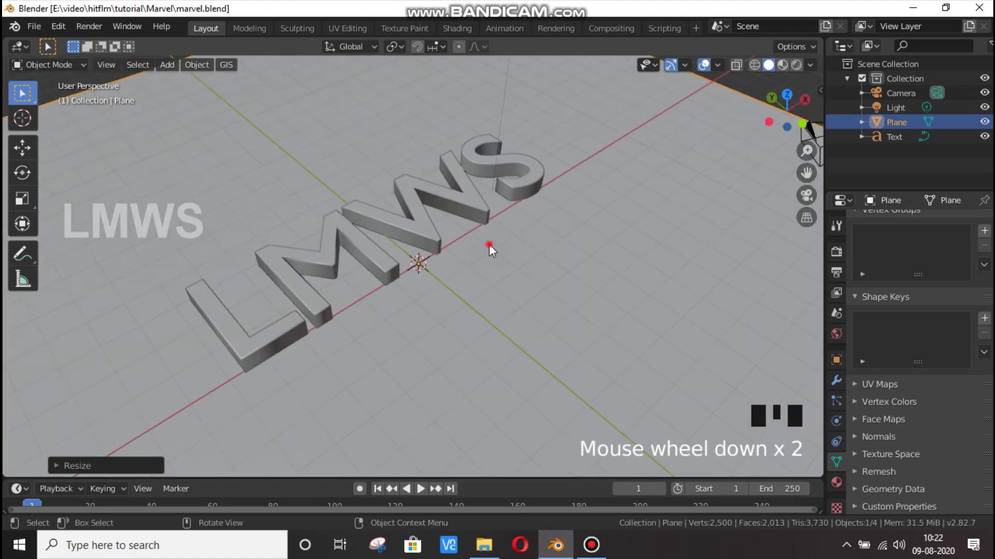
scroll(down, 3)
click(433, 244)
click(436, 243)
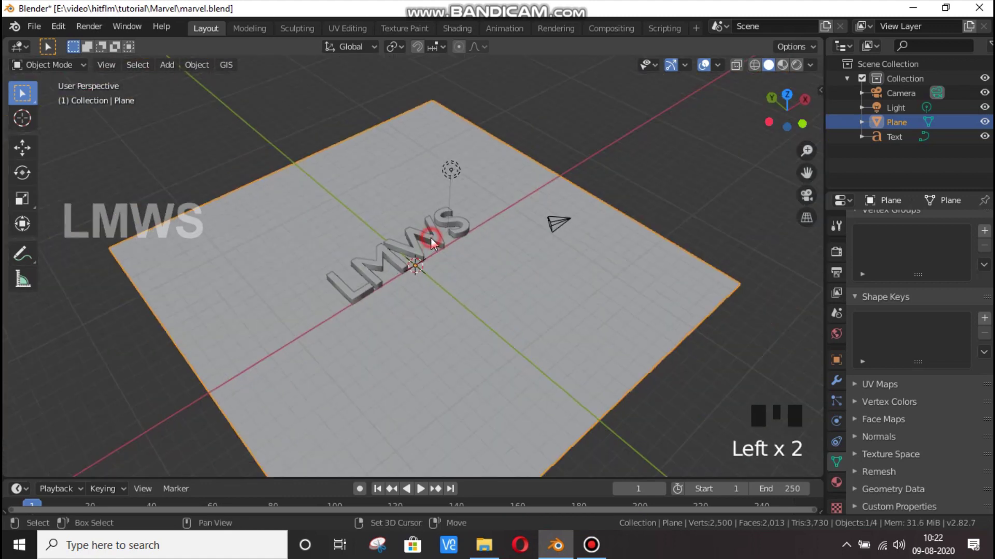
click(462, 293)
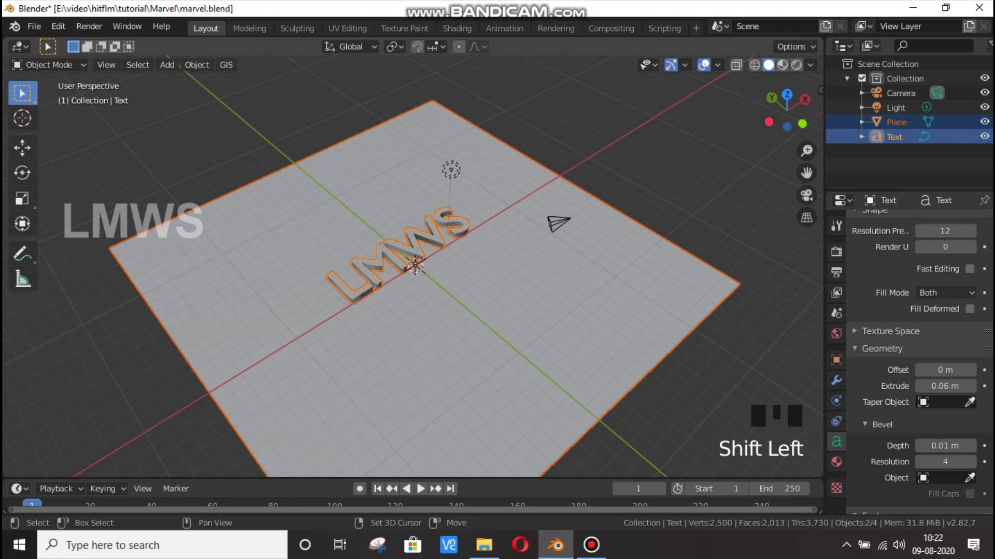
key(s)
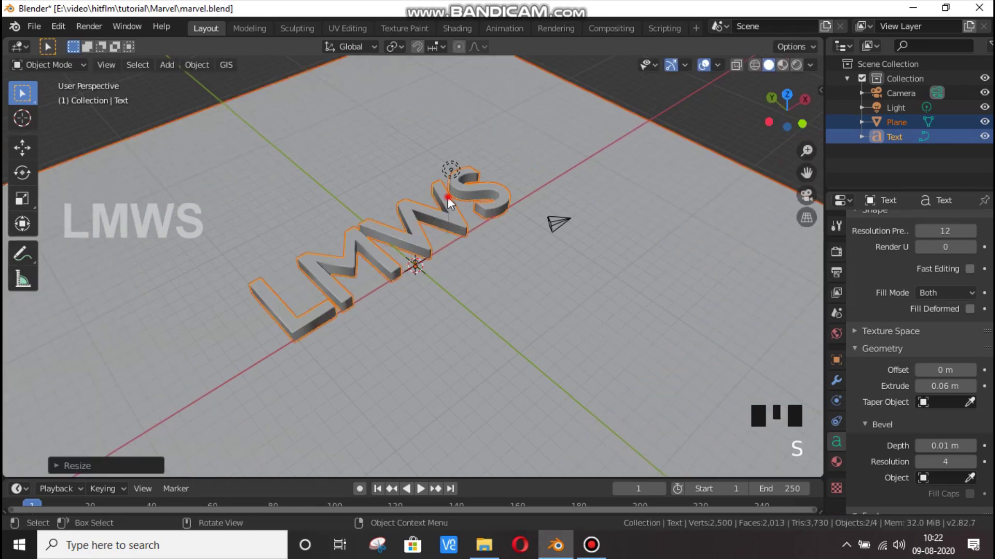
scroll(up, 3)
Step: Move the text along Z so its base lines up with the floor plane
click(462, 204)
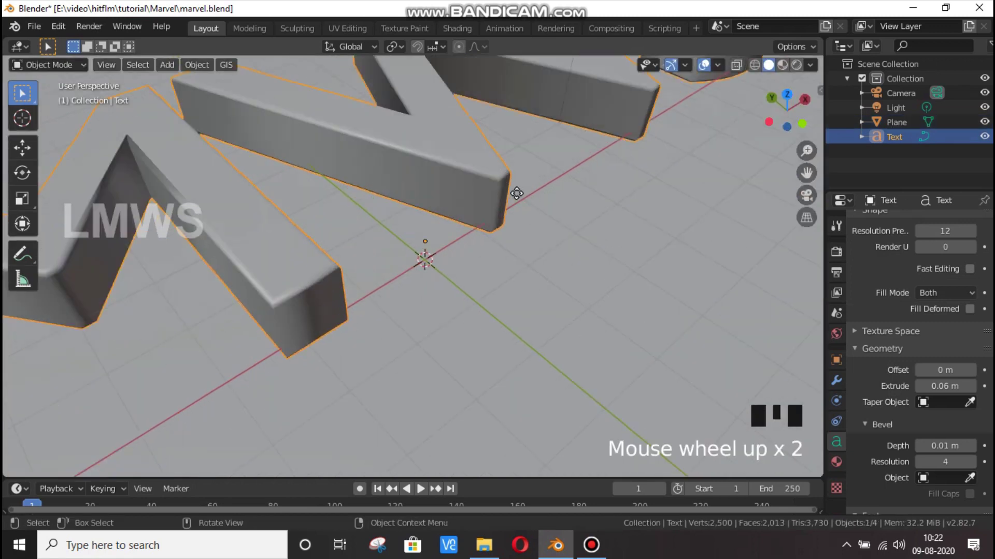
key(g)
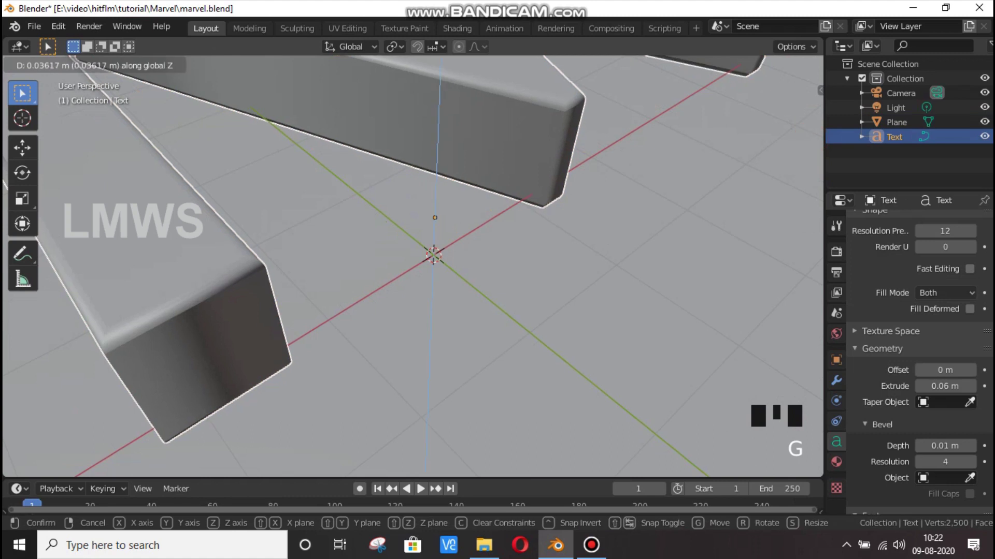
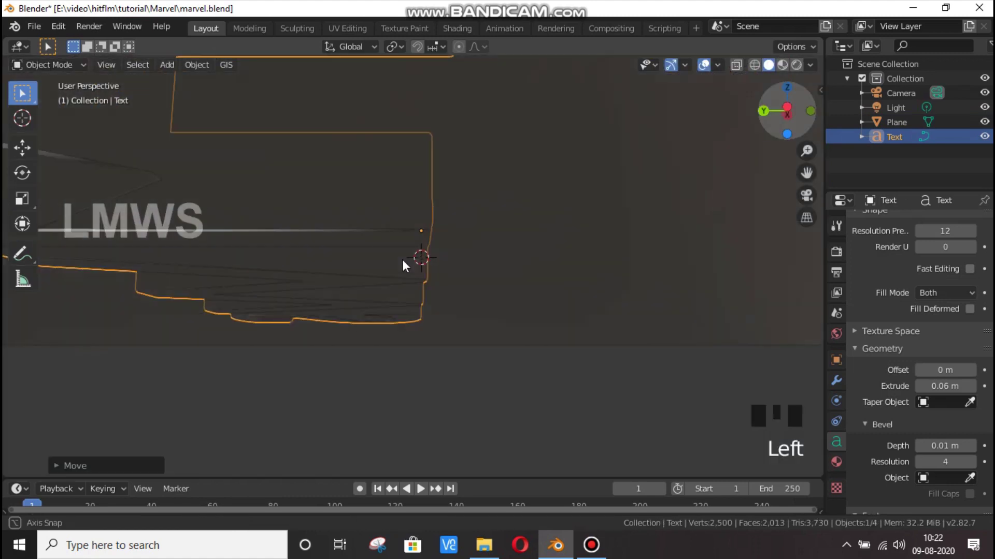
key(g)
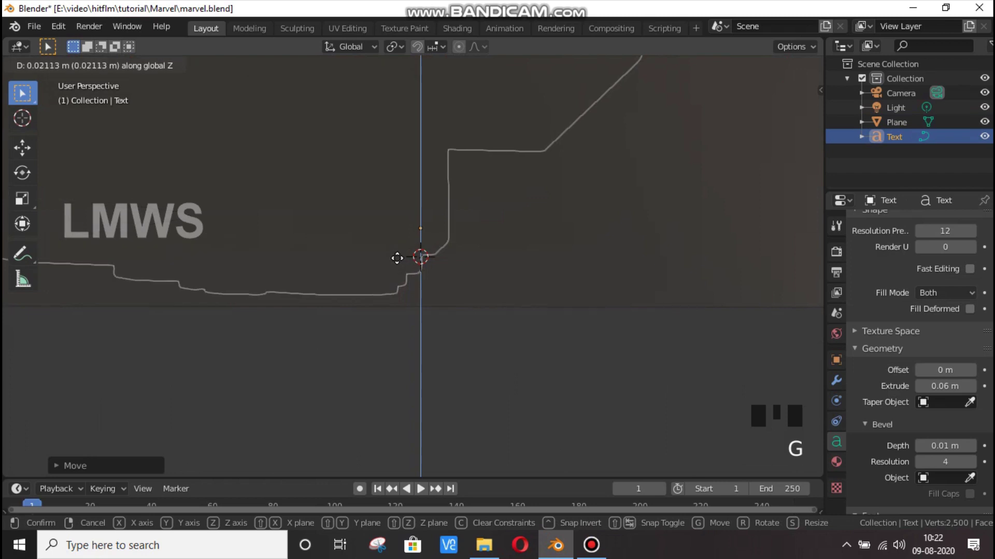
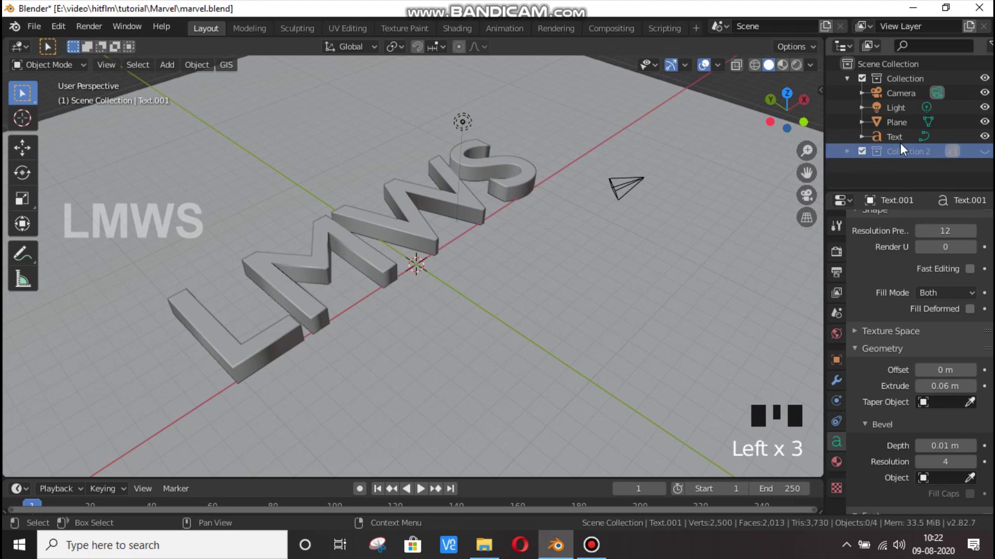
Step: Orbit and zoom around the letters while the text is converted to a mesh with a copy kept in Collection 2
drag(390, 318, 392, 264)
scroll(up, 3)
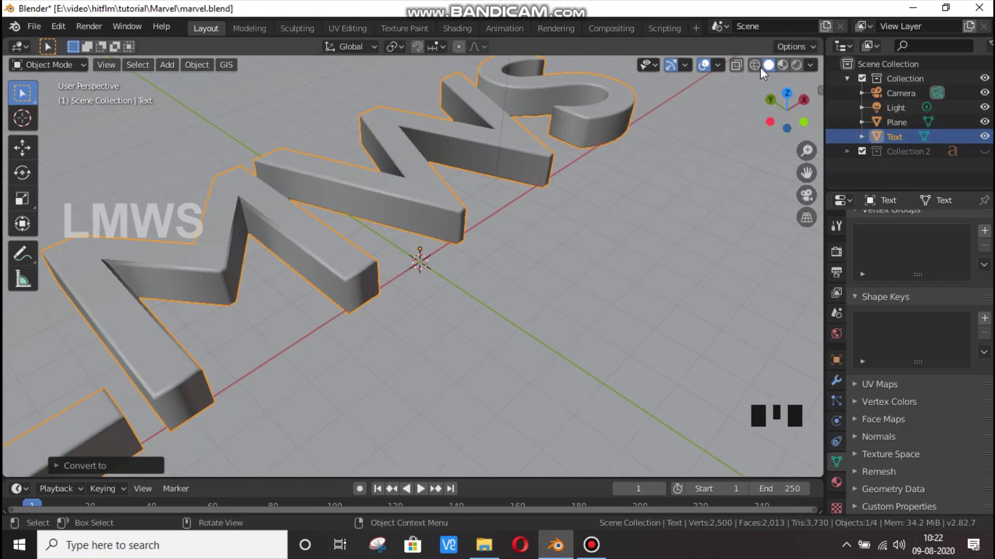
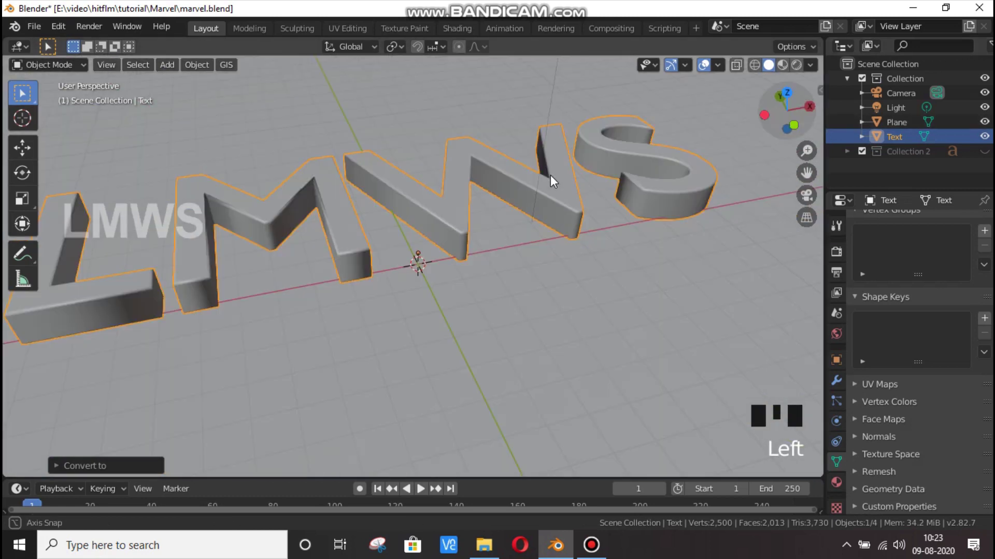
scroll(down, 3)
Step: Save the scene and inspect the LMWS mesh's triangulated faces in Edit Mode
key(ctrl+s)
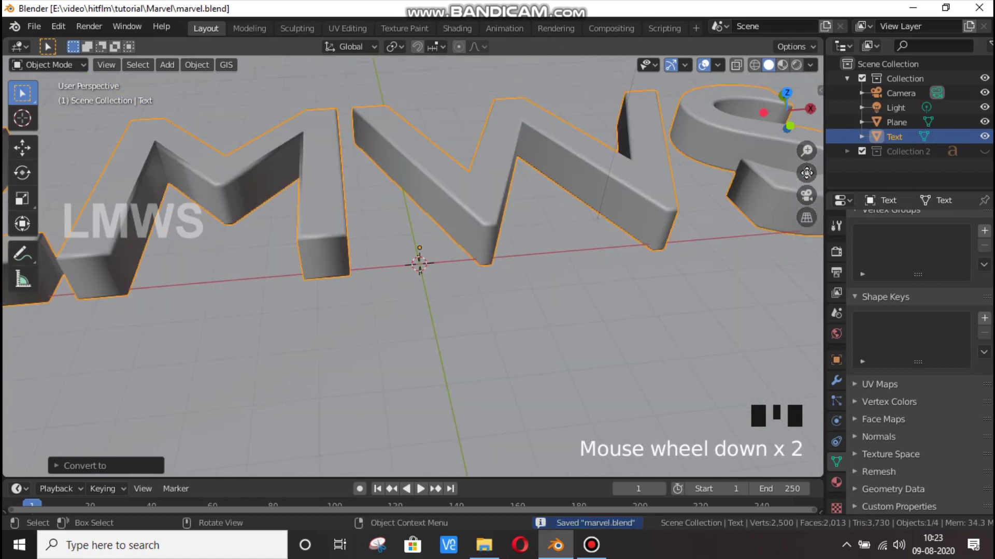
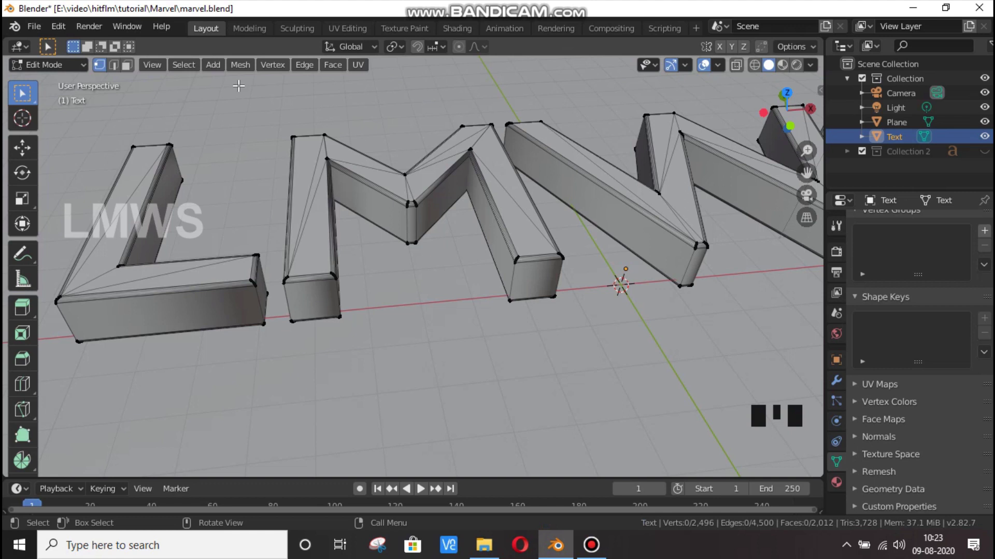
key(Tab)
key(Tab)
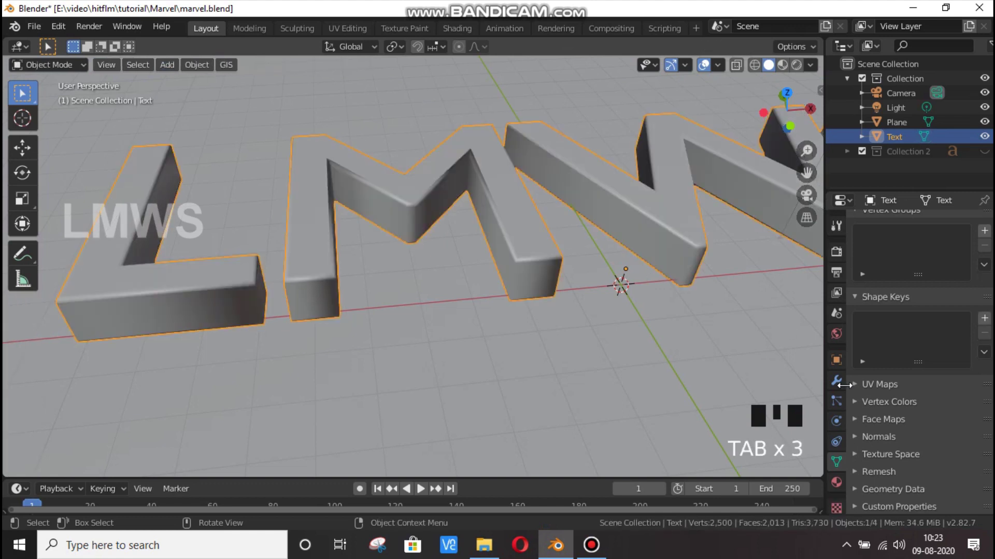
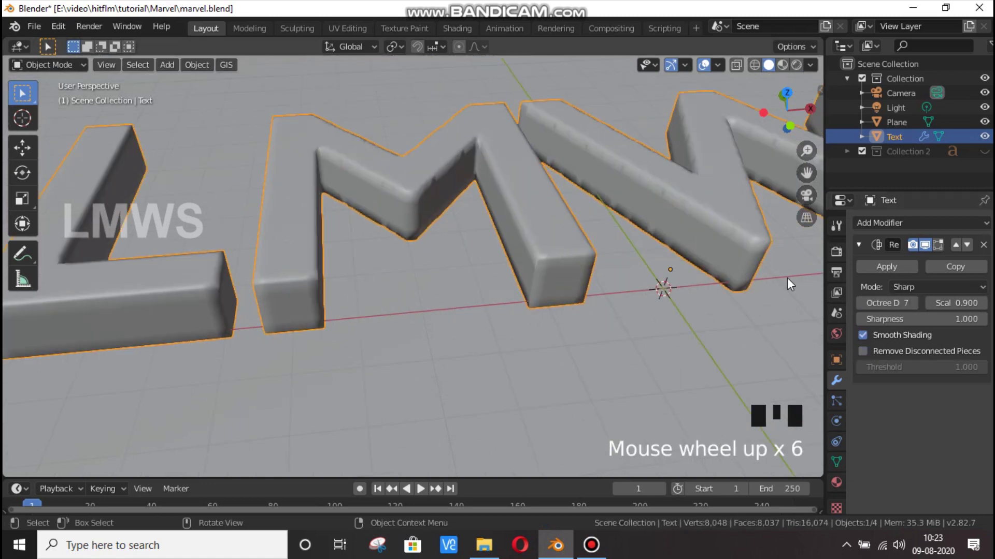
Step: Try the Remesh at higher octree depth in wireframe, return to solid shading and remove it
drag(706, 339, 581, 312)
scroll(down, 3)
key(alt+a)
click(496, 216)
scroll(up, 3)
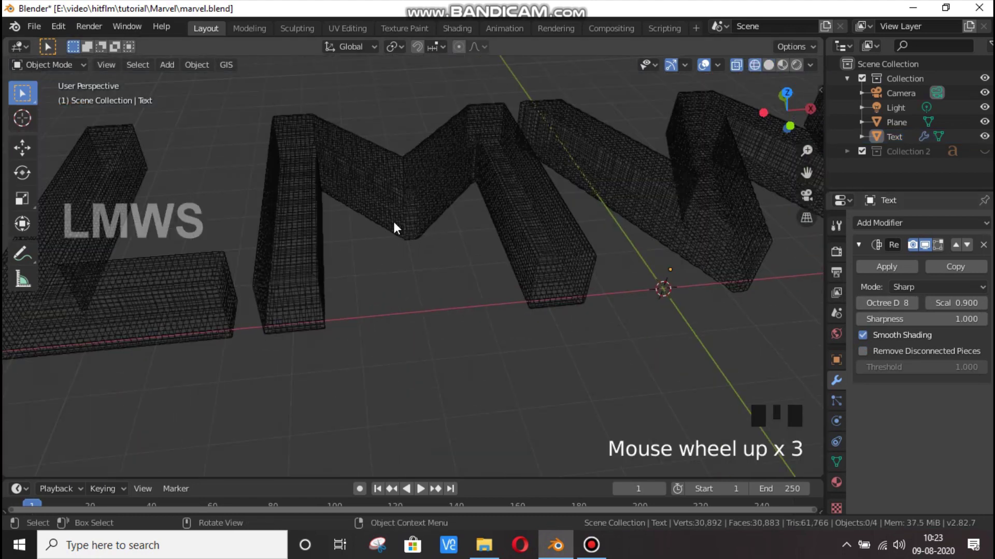
scroll(down, 3)
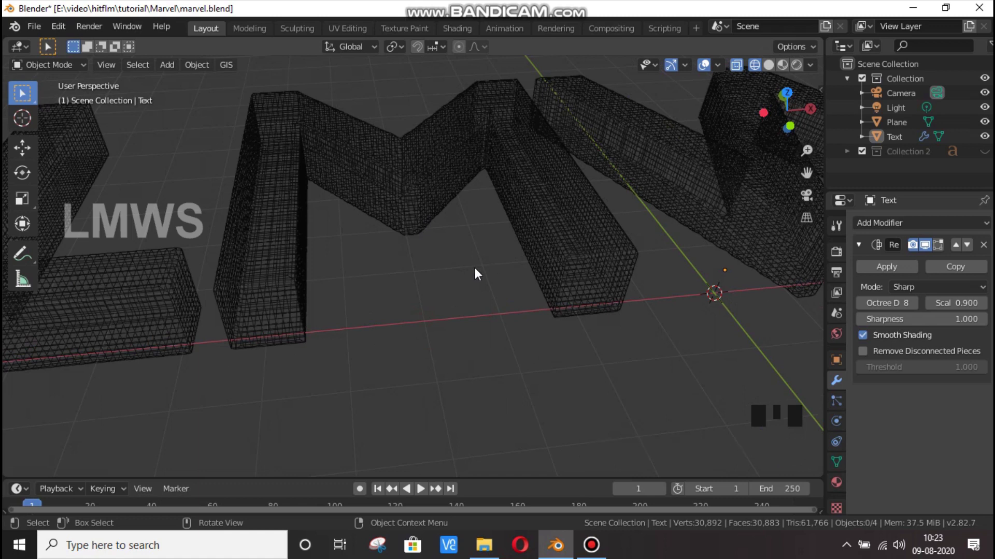
scroll(down, 3)
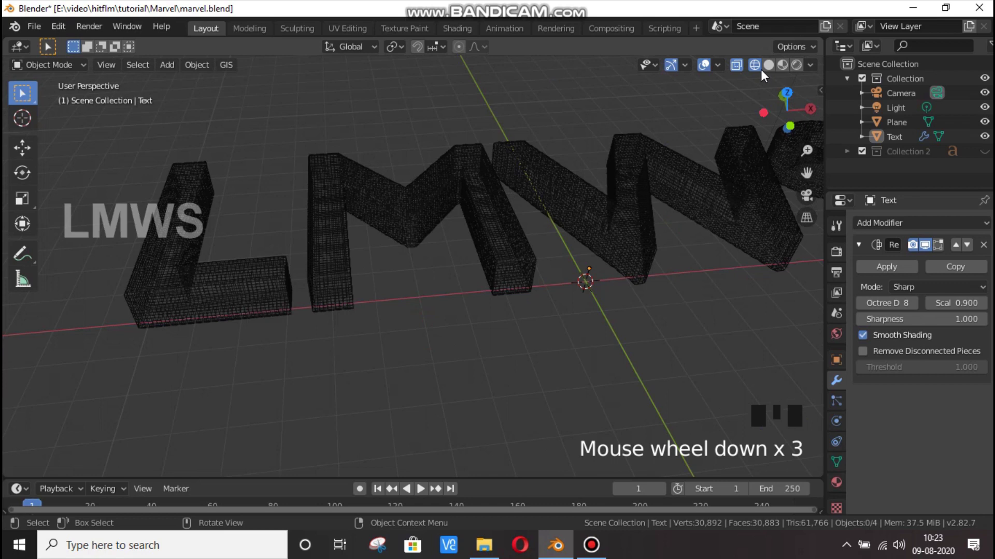
click(985, 247)
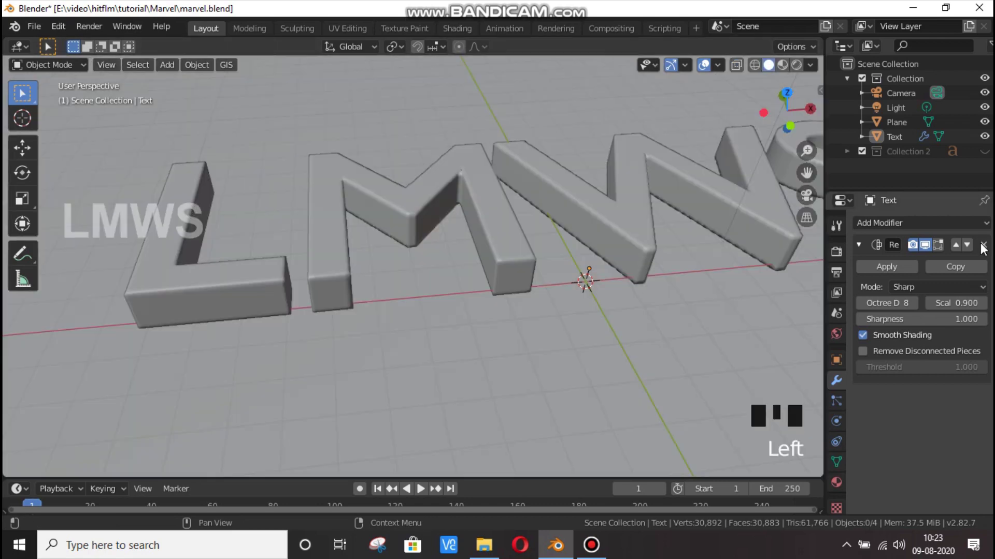
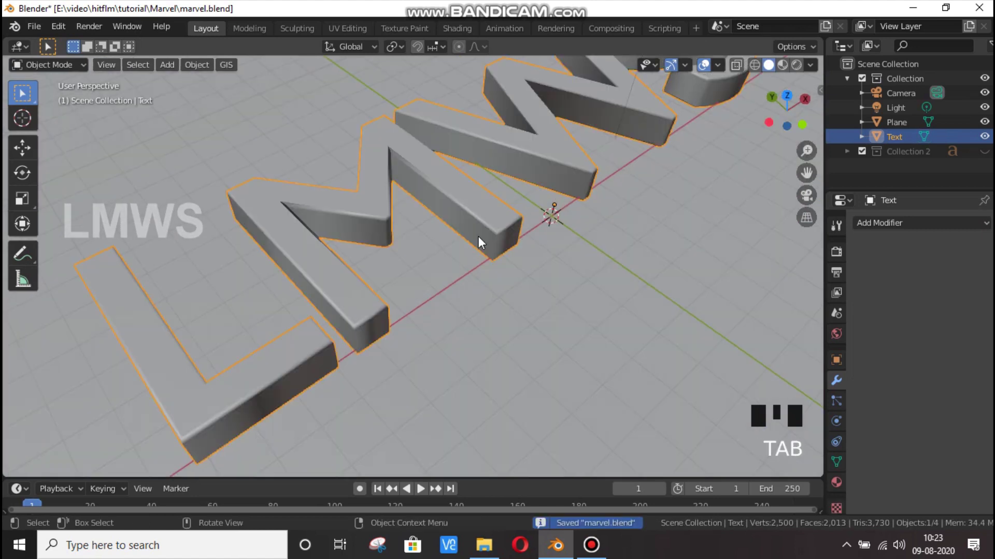
scroll(down, 3)
Step: Flatten the new cube into a thin slab and view the scene from directly above
key(shift+a)
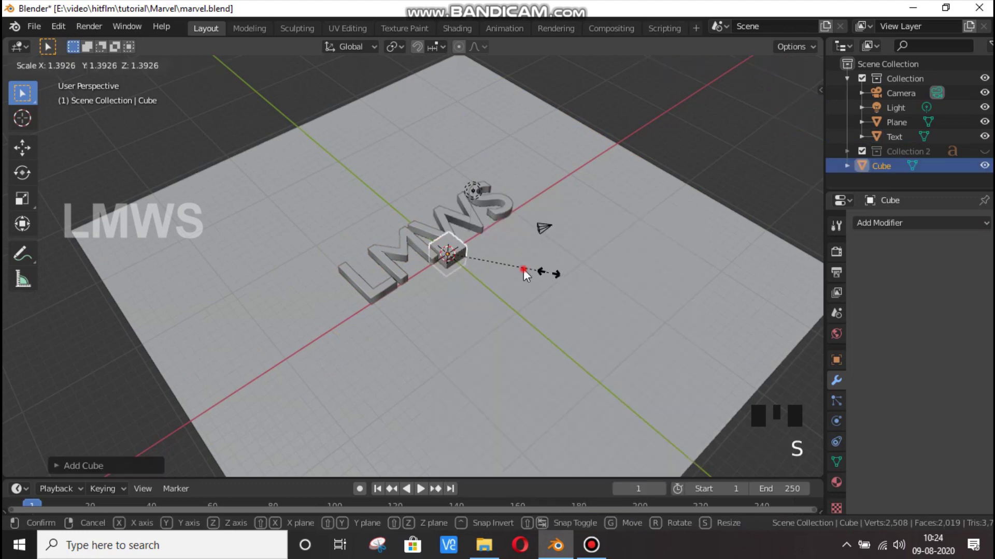
key(s)
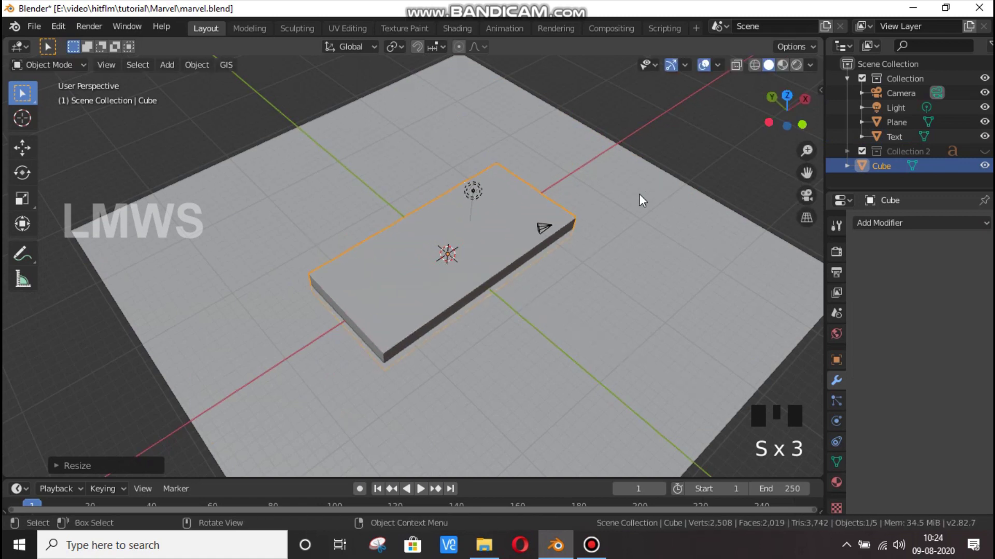
key(KP_7)
scroll(up, 3)
Step: With X-ray on, stretch the slab along its length and width to cover the LMWS letters
key(g)
click(518, 296)
key(g)
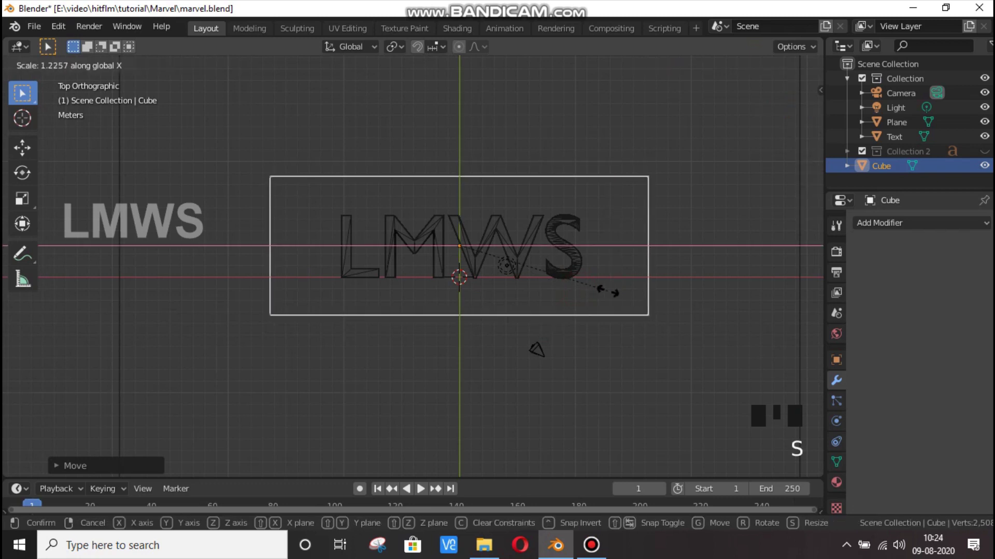
key(s)
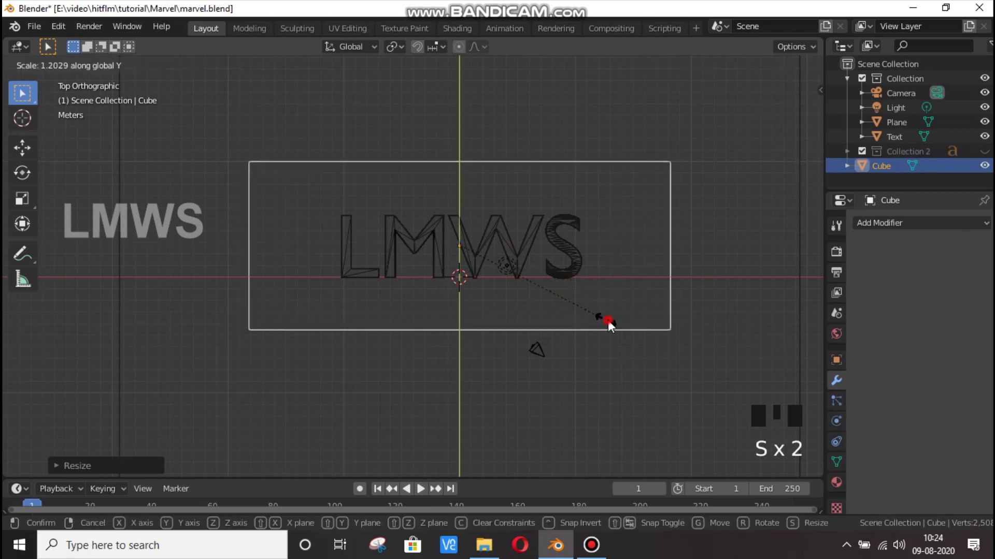
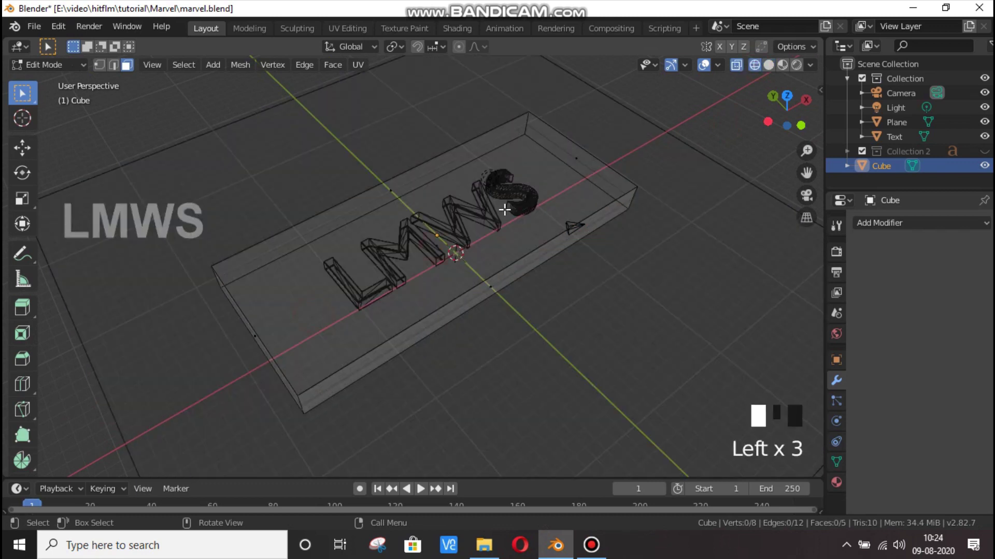
Step: Inset the slab's top face, remove the middle to leave a hollow frame, and select the whole mesh
key(x)
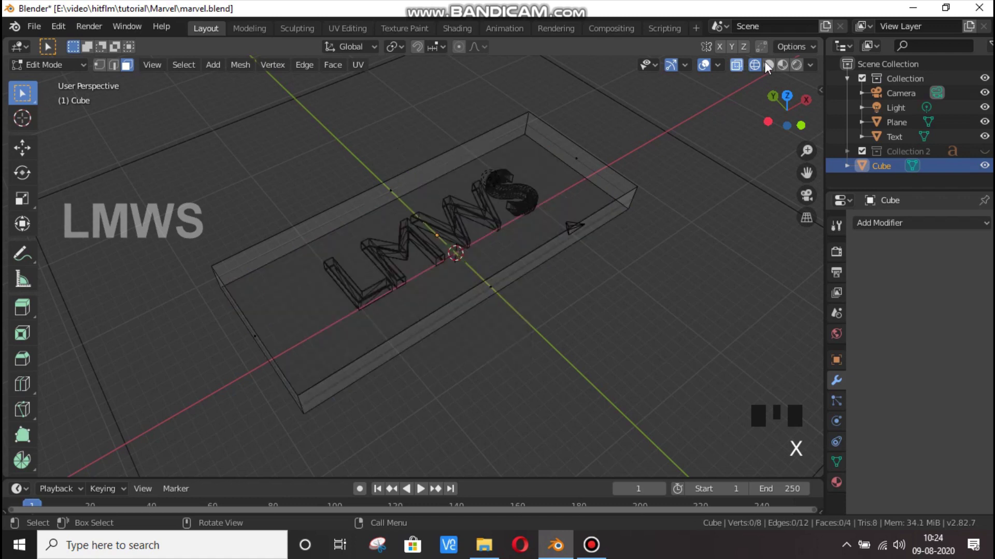
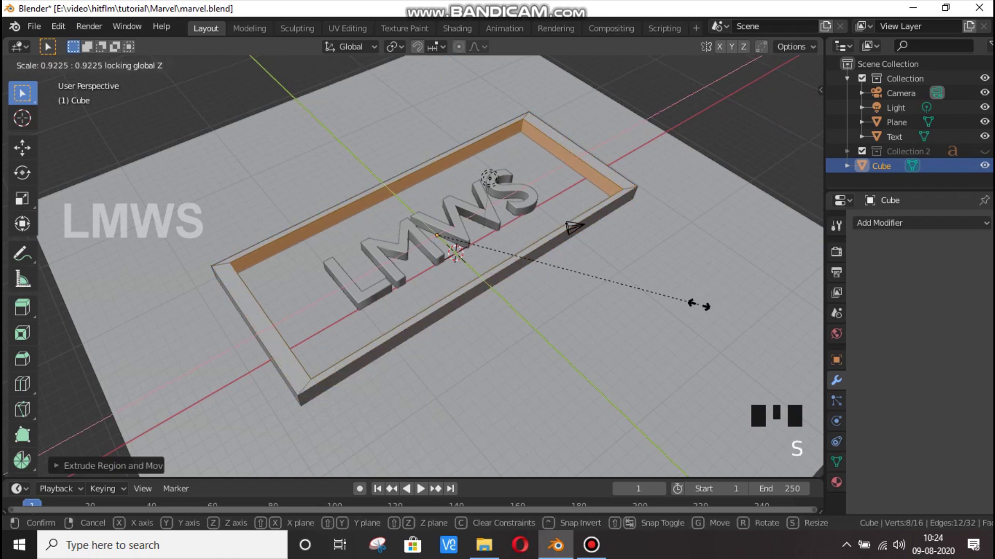
key(KP_7)
key(s)
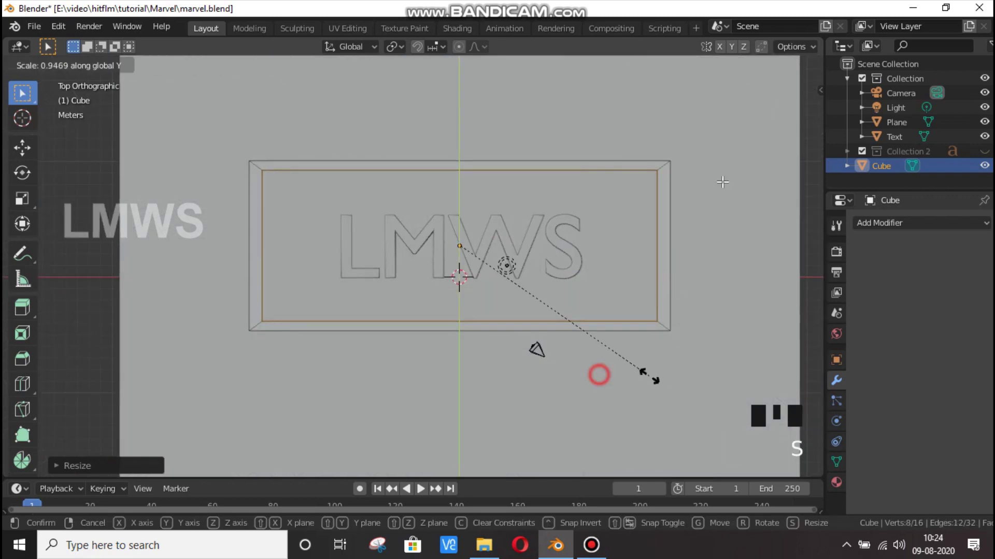
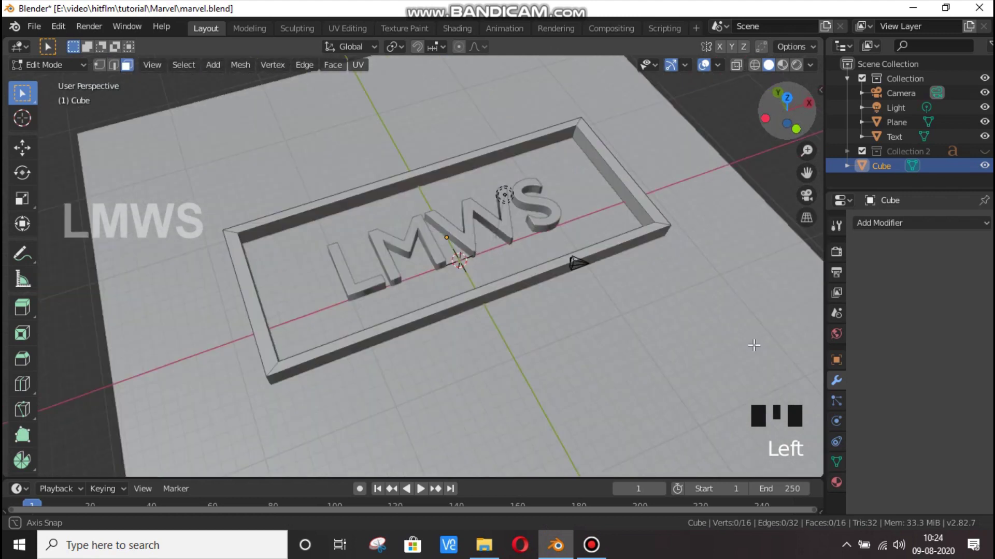
key(a)
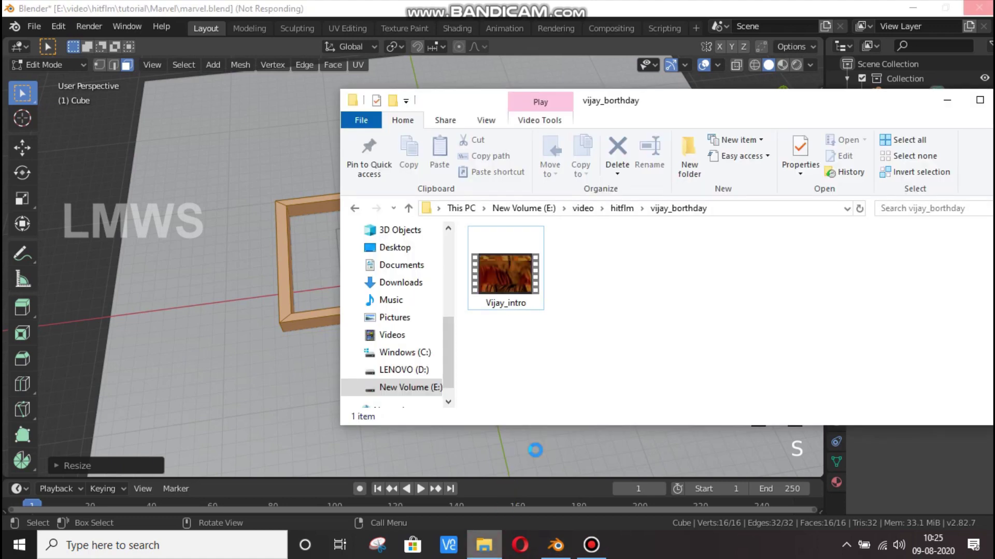
Step: Browse to the E:\video\hitflm\tutorial\Marvel folder in File Explorer
key(Tab)
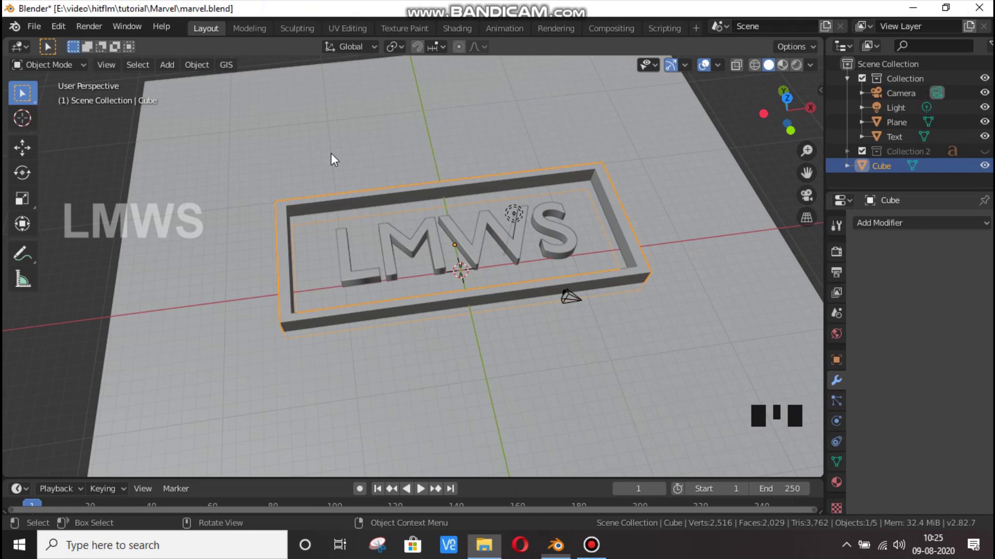
Step: Check the UV Editing workspace, return to Layout and save the scene as marvel.blend
click(295, 135)
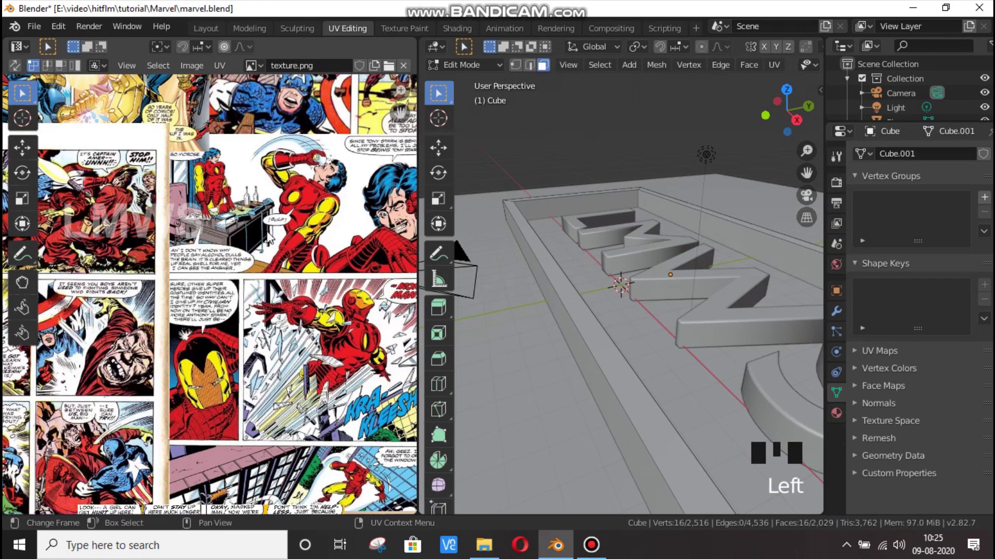
click(215, 35)
click(483, 238)
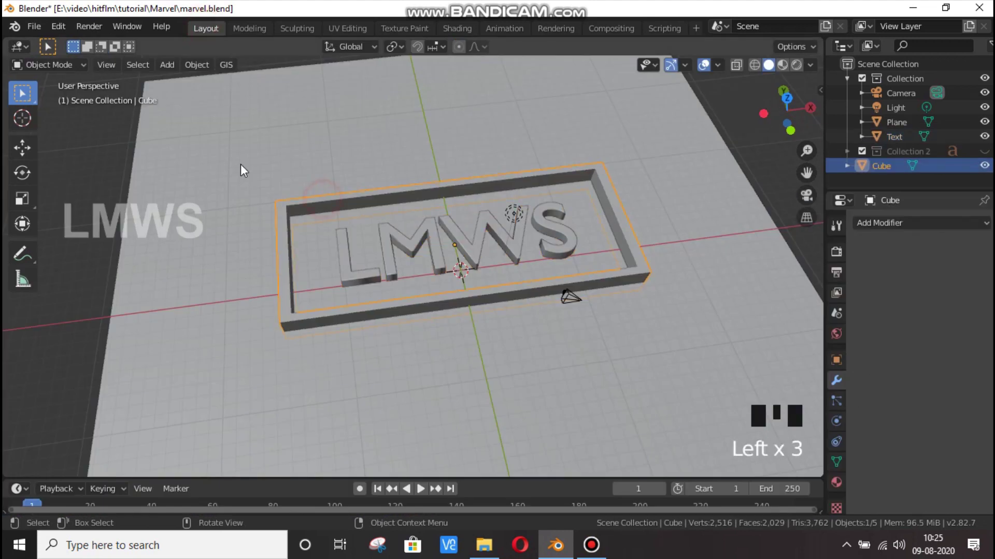
scroll(down, 3)
key(s)
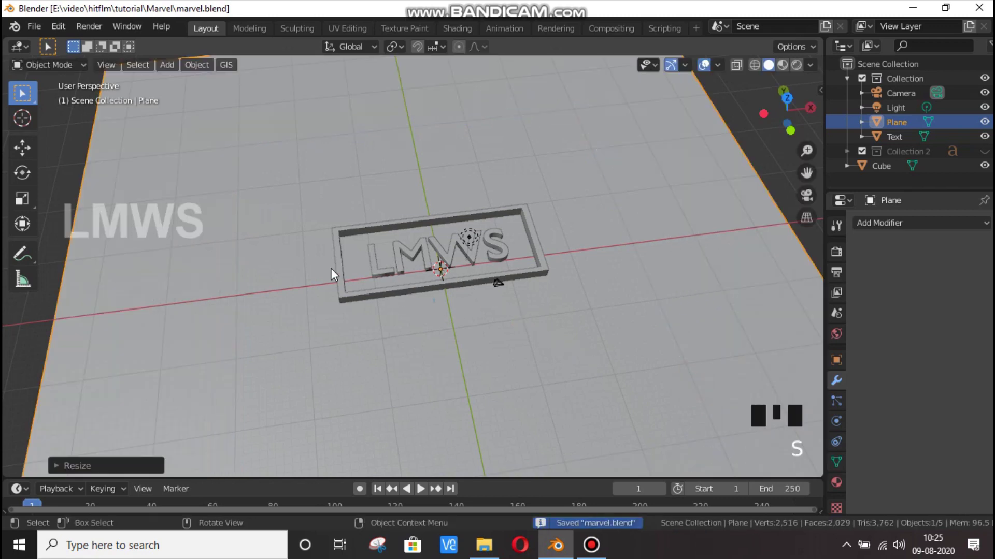
Step: Select the LMWS text object ready for mesh editing
scroll(up, 3)
click(383, 229)
scroll(up, 3)
Step: Enter Edit Mode on the text, hide the frame and floor plane, and use edge select mode
key(Tab)
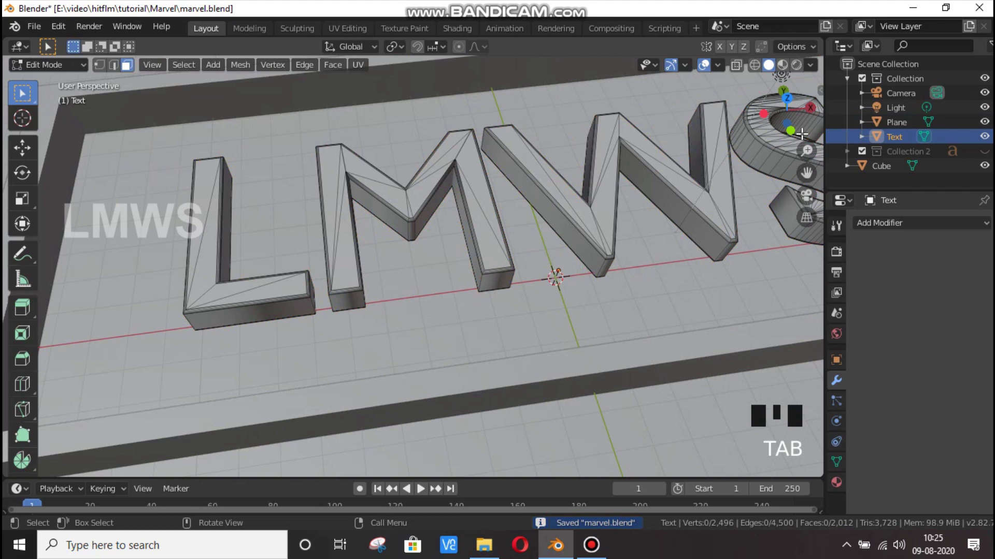
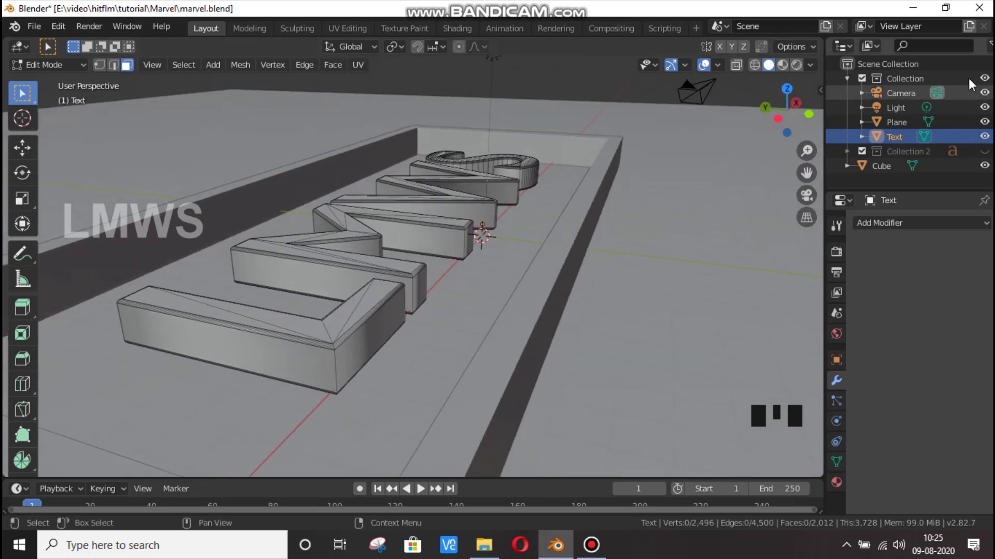
drag(990, 166, 899, 101)
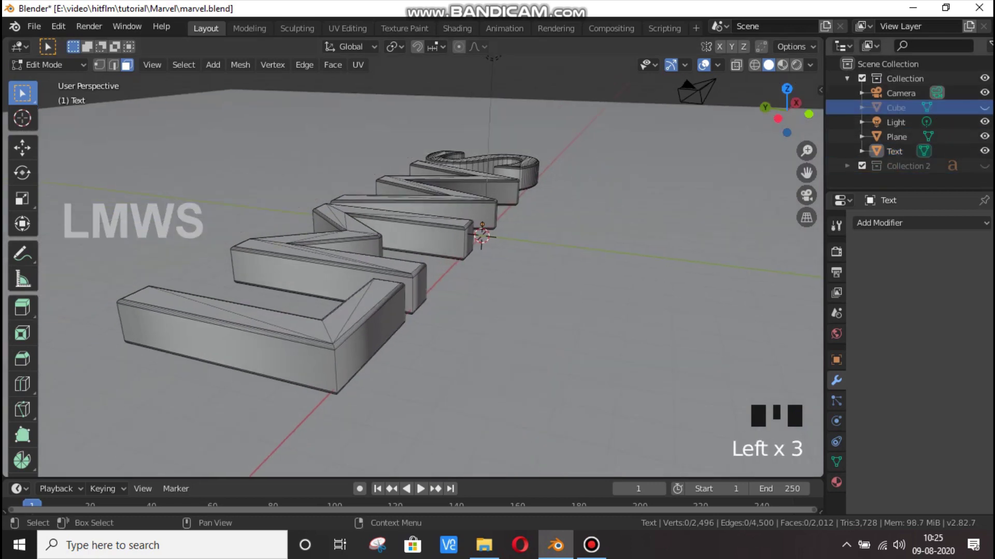
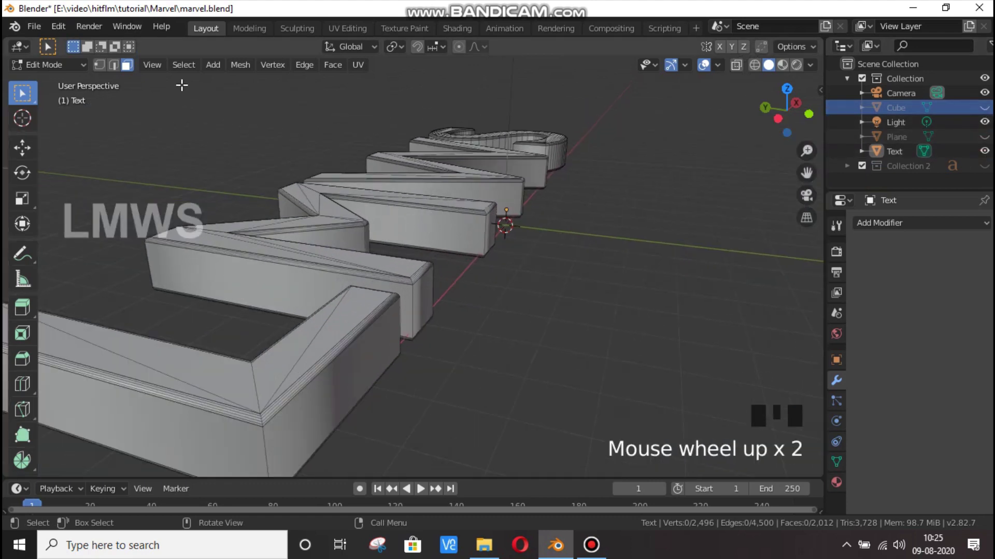
click(121, 69)
key(alt+a)
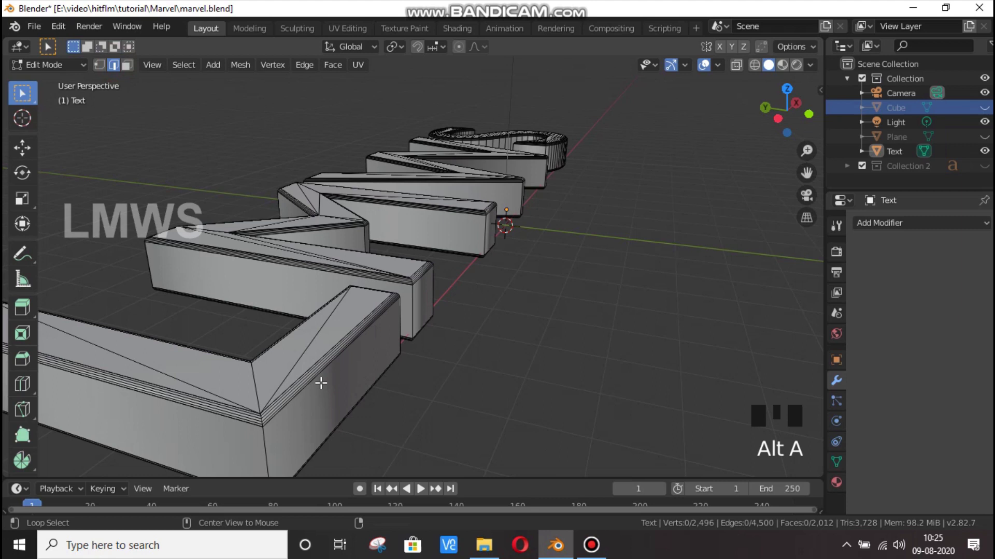
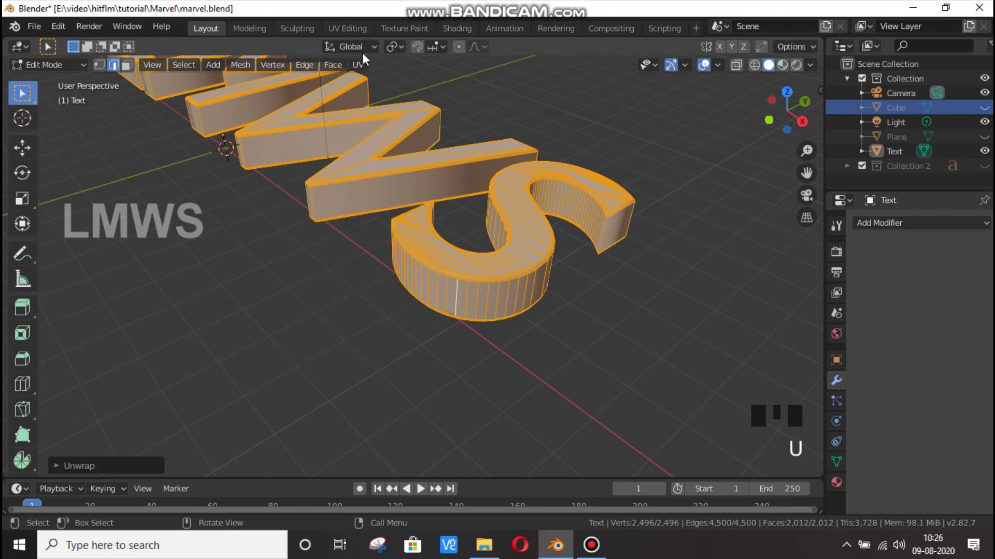
Step: Select the whole LMWS text mesh and unwrap it onto the comic texture
click(355, 31)
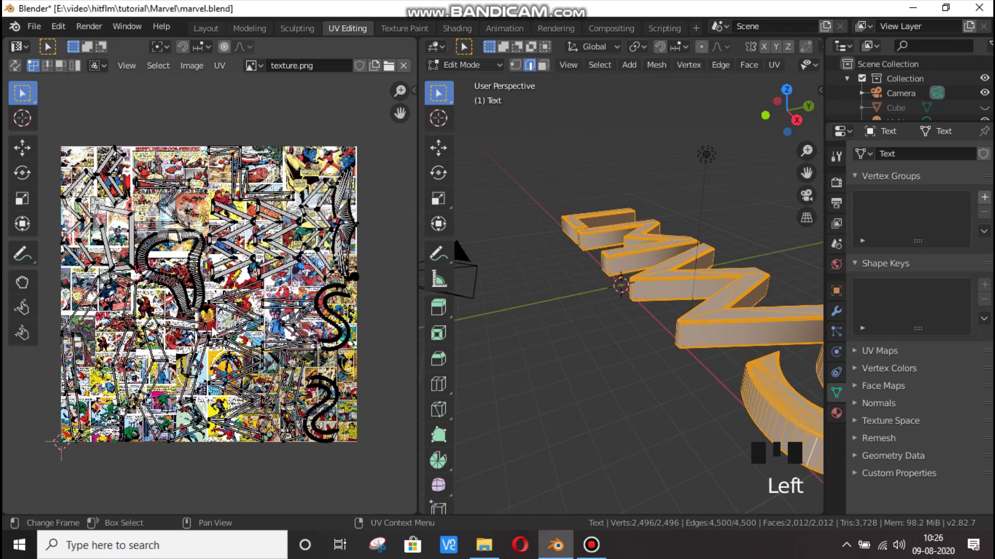
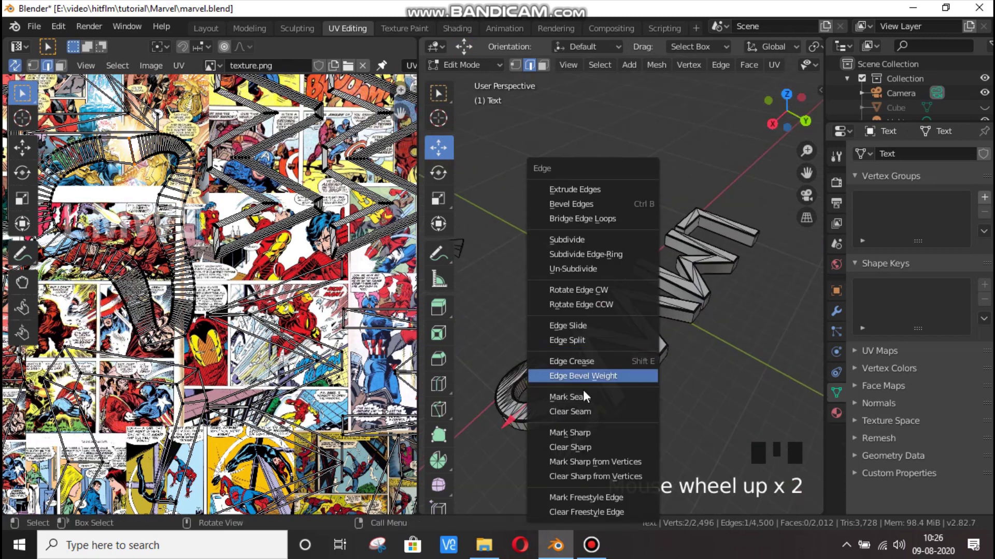
key(ctrl+e)
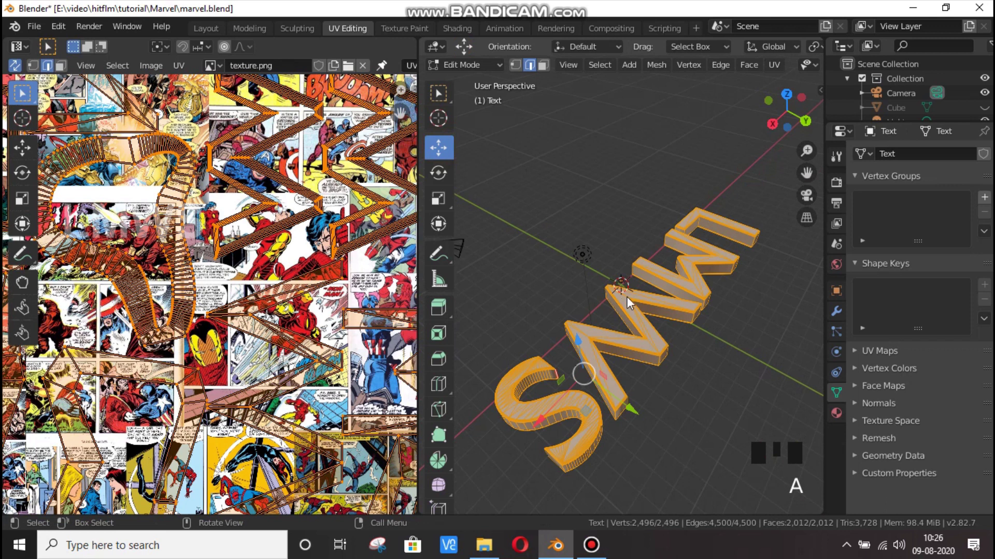
key(u)
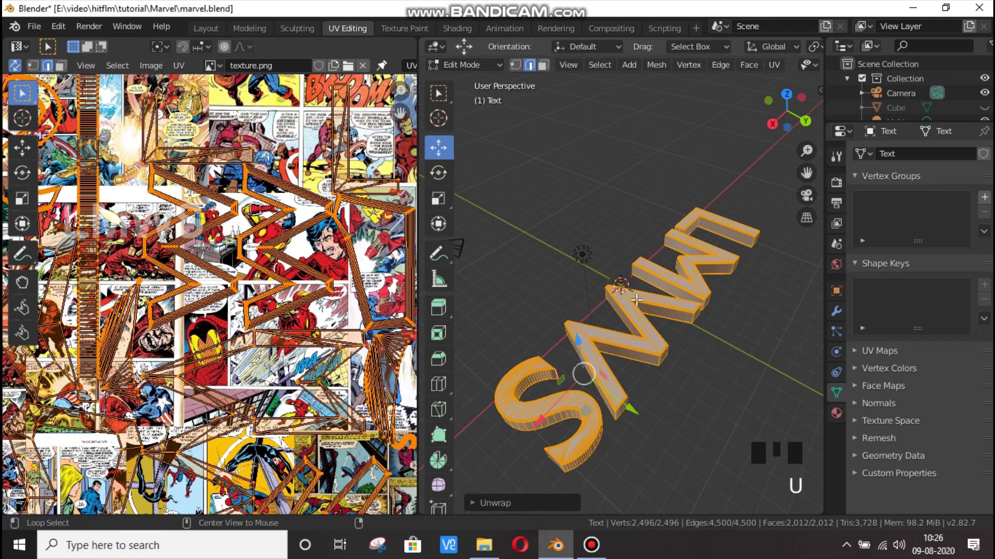
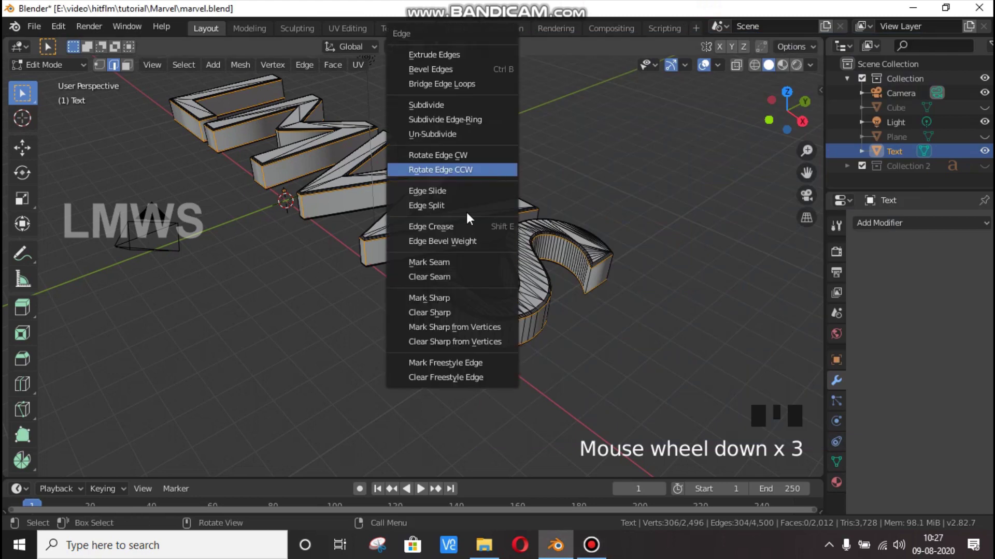
Step: Select the whole text mesh again and unwrap it a second time
key(ctrl+e)
key(a)
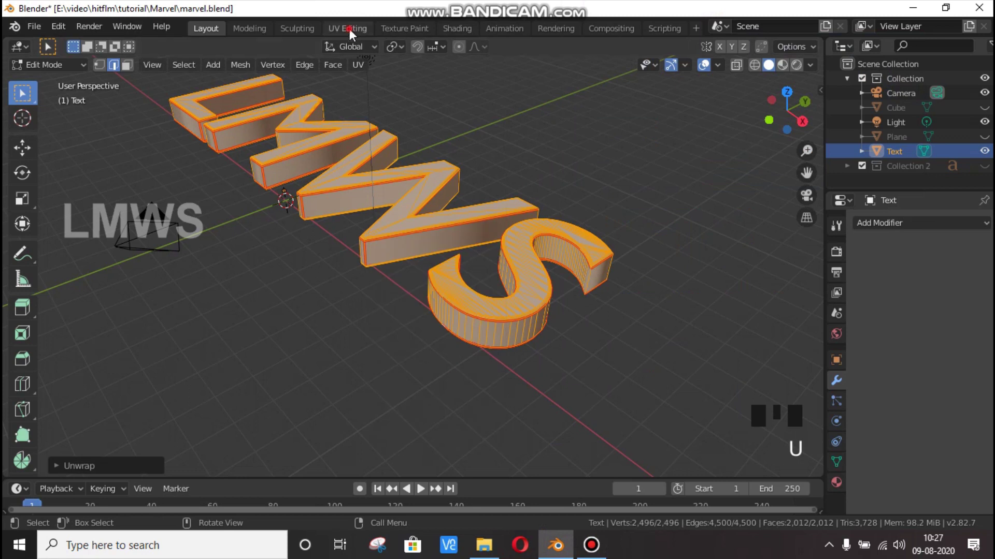
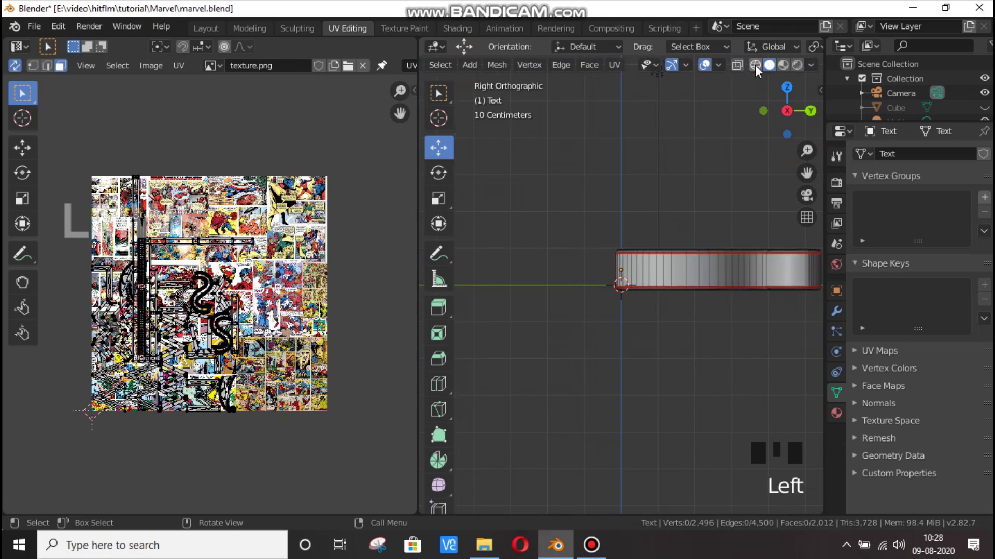
Step: Toggle the X-ray display so the text mesh shows see-through in the viewport
click(759, 70)
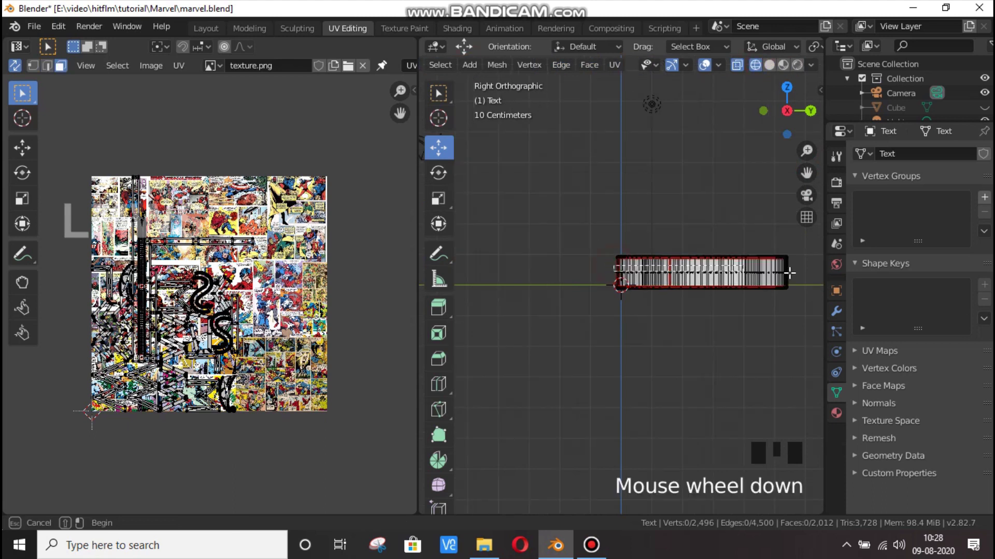
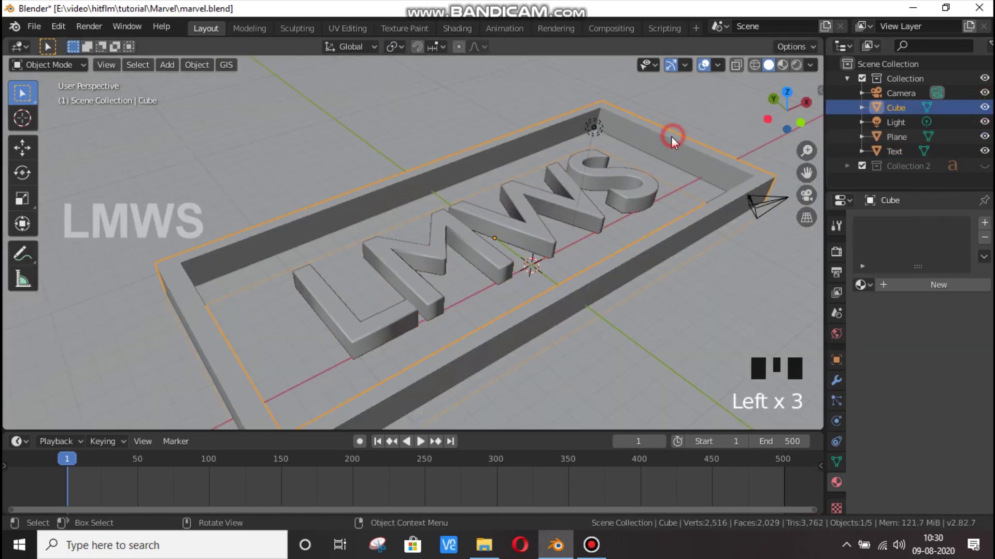
Step: Select all of the frame's faces and assign it the existing comic-texture material
key(Tab)
key(a)
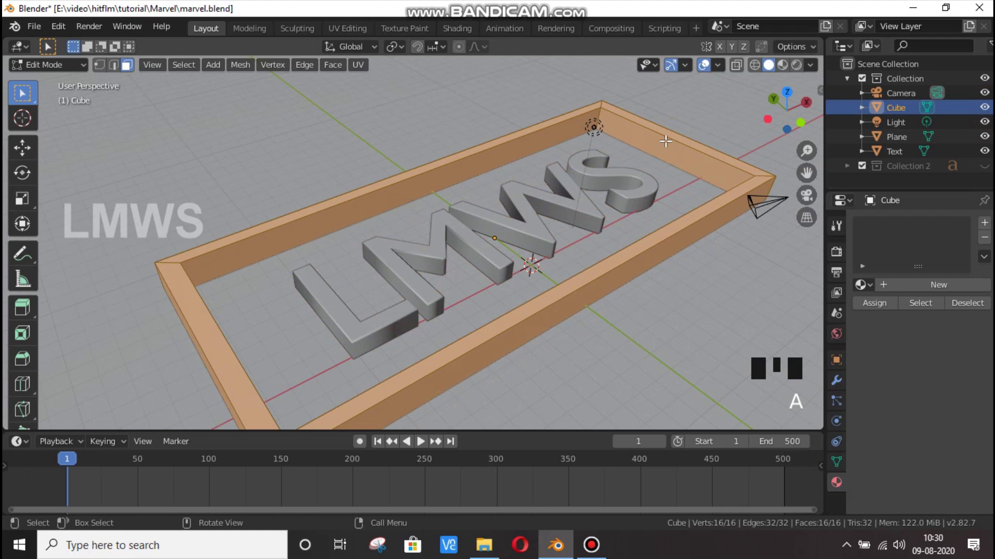
key(u)
scroll(down, 3)
key(Tab)
drag(713, 307, 578, 237)
scroll(up, 3)
click(670, 182)
Step: Re-enter Edit Mode on the frame with all faces selected for UV work
scroll(up, 3)
key(Tab)
key(a)
scroll(down, 3)
key(a)
key(alt+a)
scroll(up, 3)
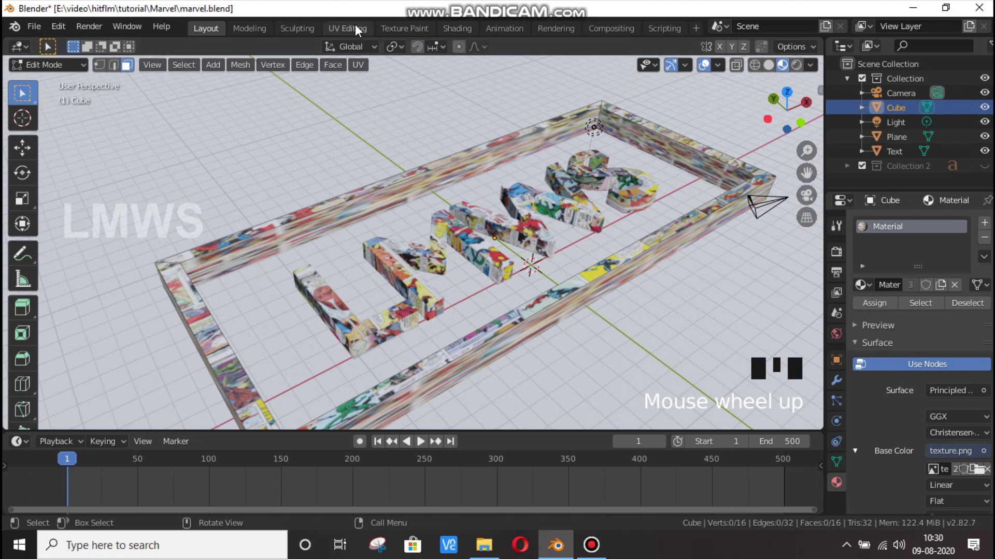
Step: Unwrap the frame onto the comic texture in UV Editing and return to the Layout view
click(345, 30)
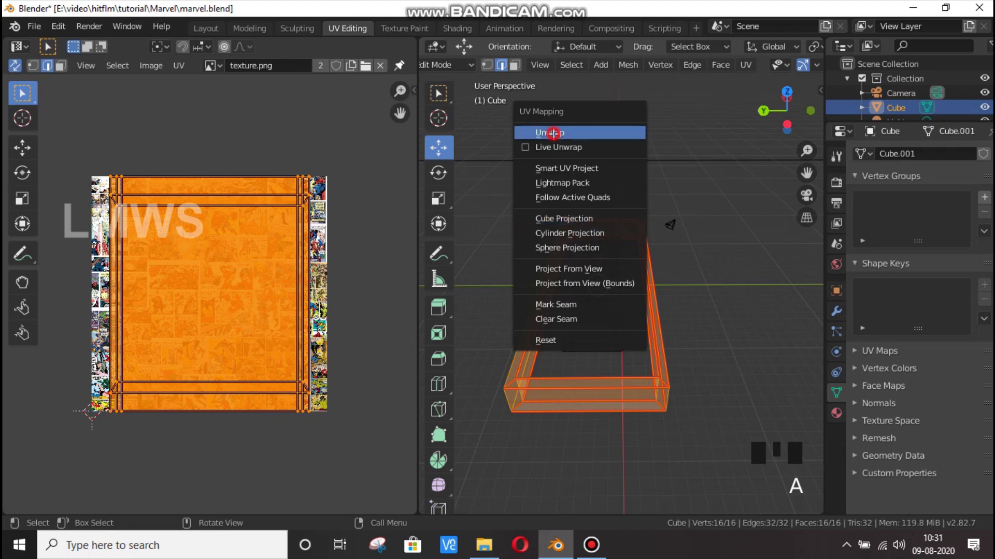
key(alt+a)
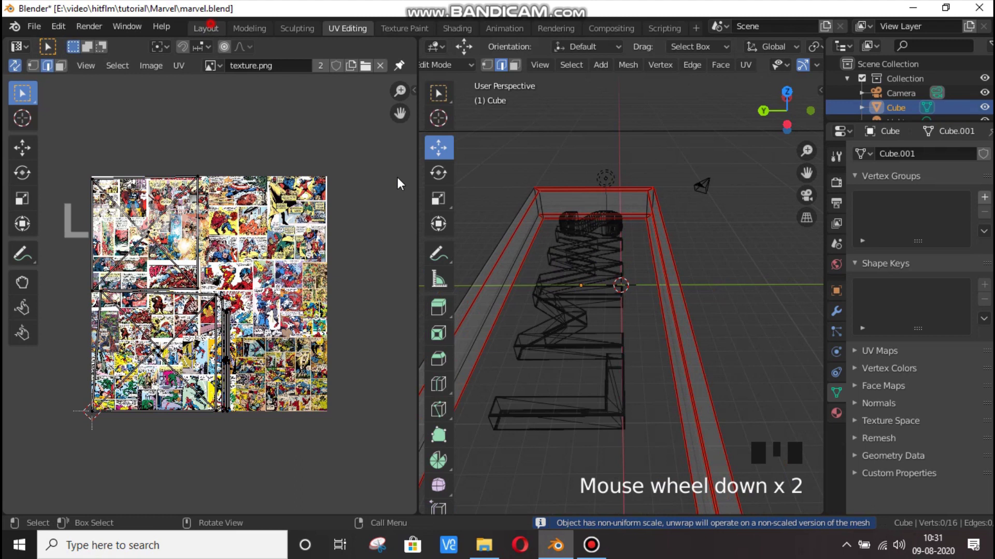
click(511, 223)
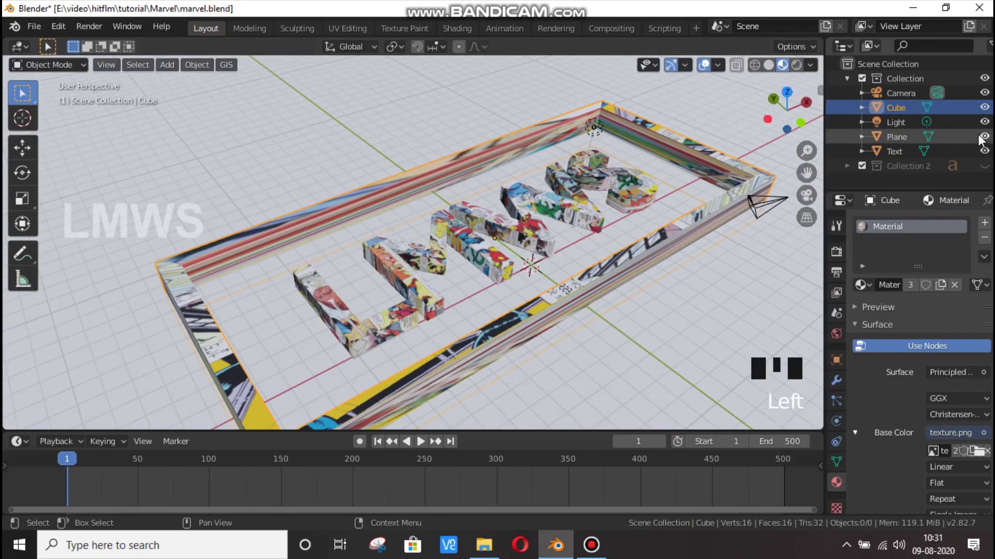
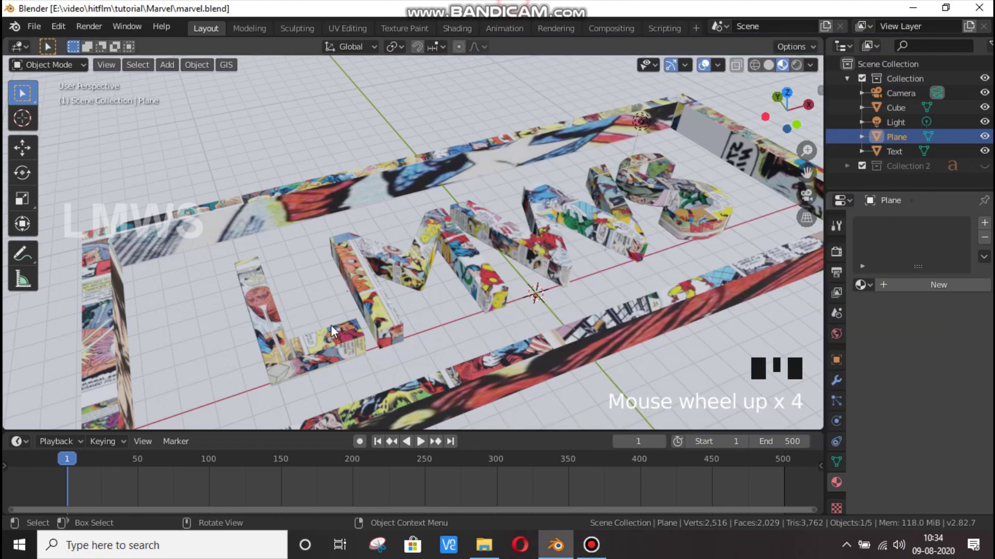
Step: Give the ground Plane its own new dark-grey material and save marvel.blend
scroll(down, 3)
scroll(up, 3)
scroll(down, 3)
click(470, 212)
scroll(down, 3)
click(918, 295)
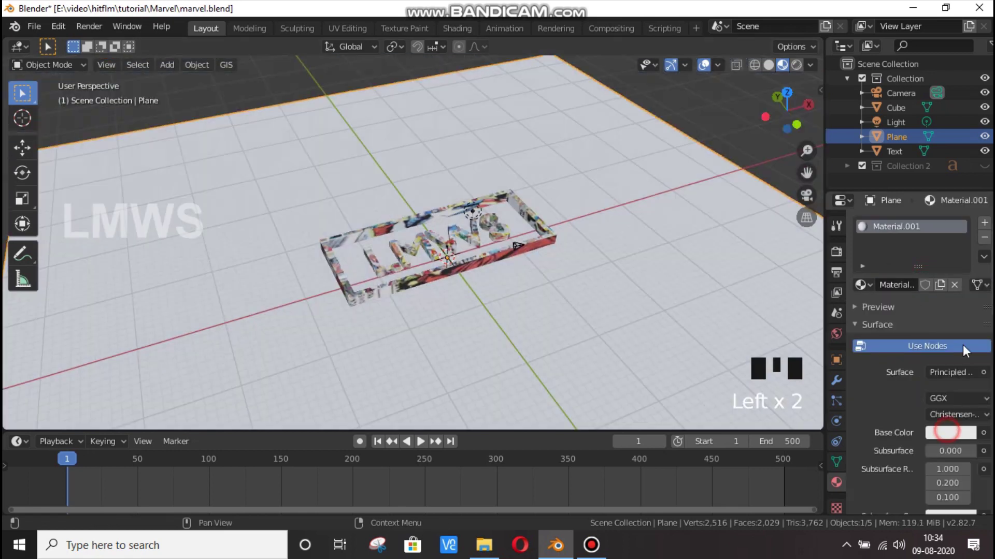
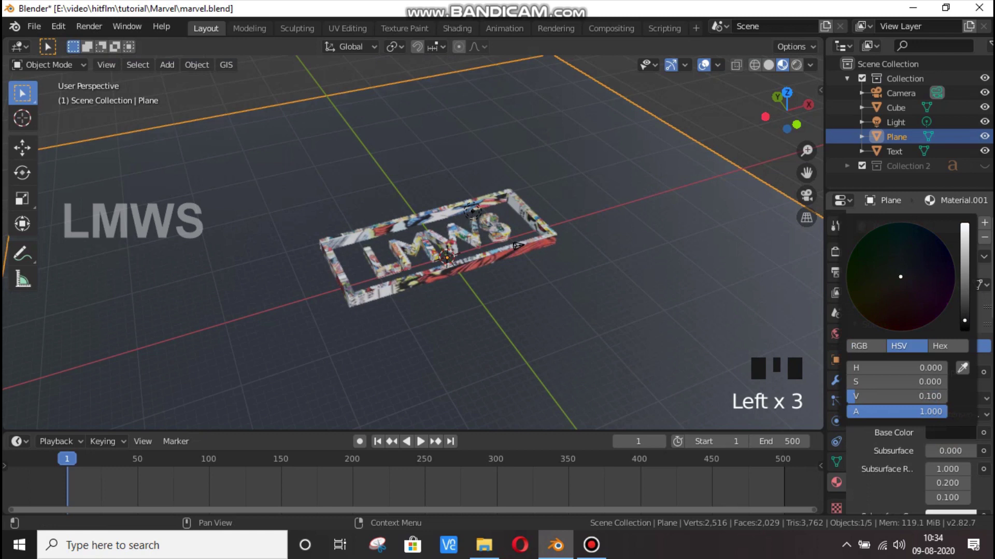
scroll(up, 3)
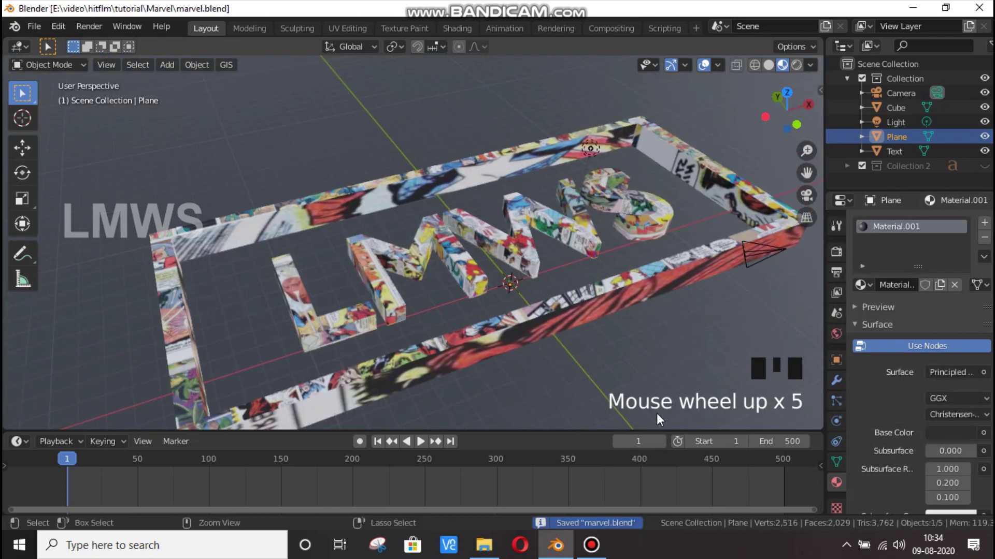
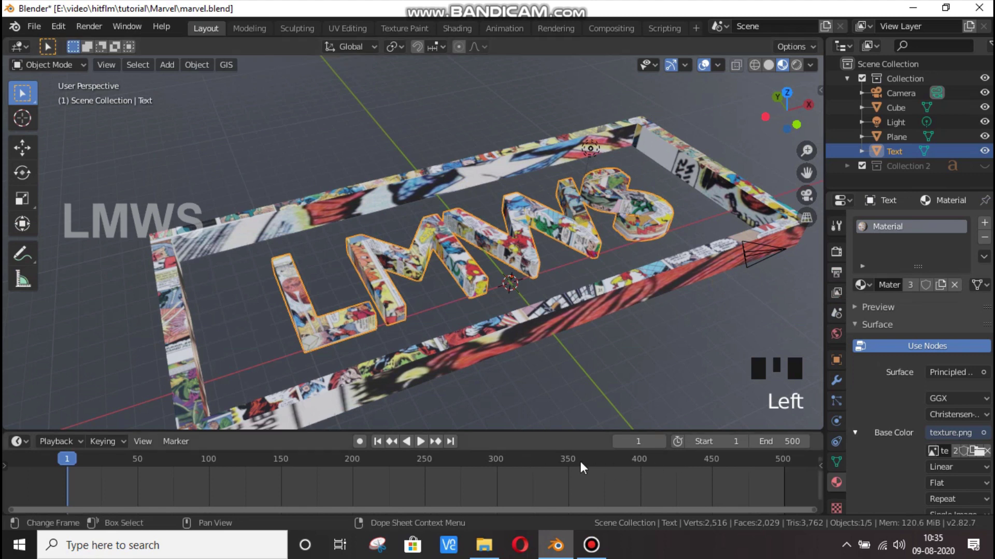
Step: Stop the animation playback, save the scene, and bring up the UV Editing workspace
drag(560, 467, 576, 469)
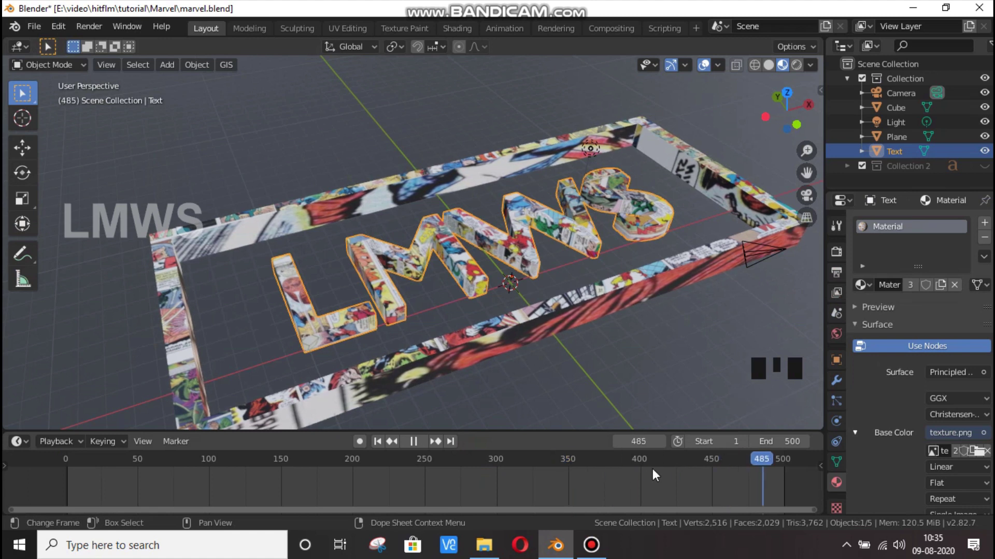
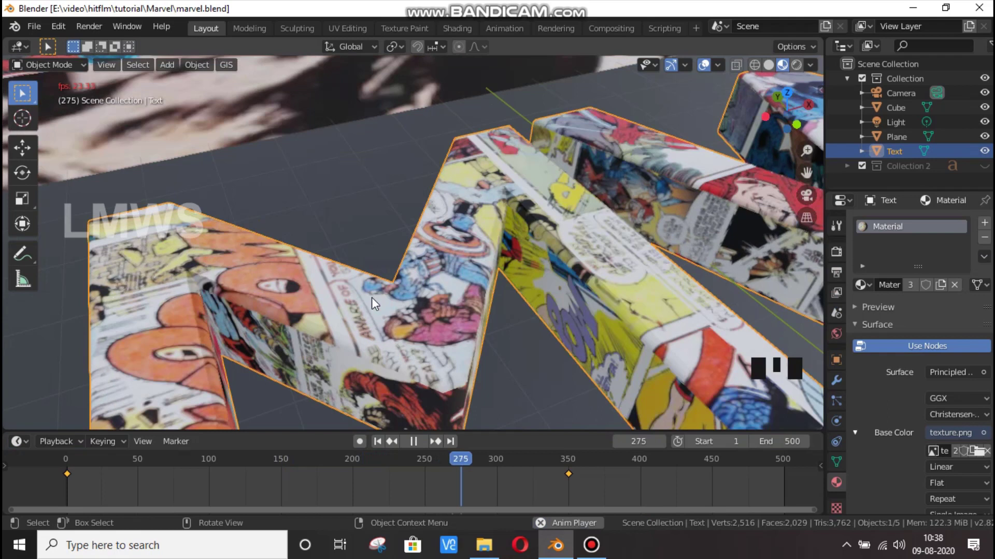
key(space)
key(ctrl+s)
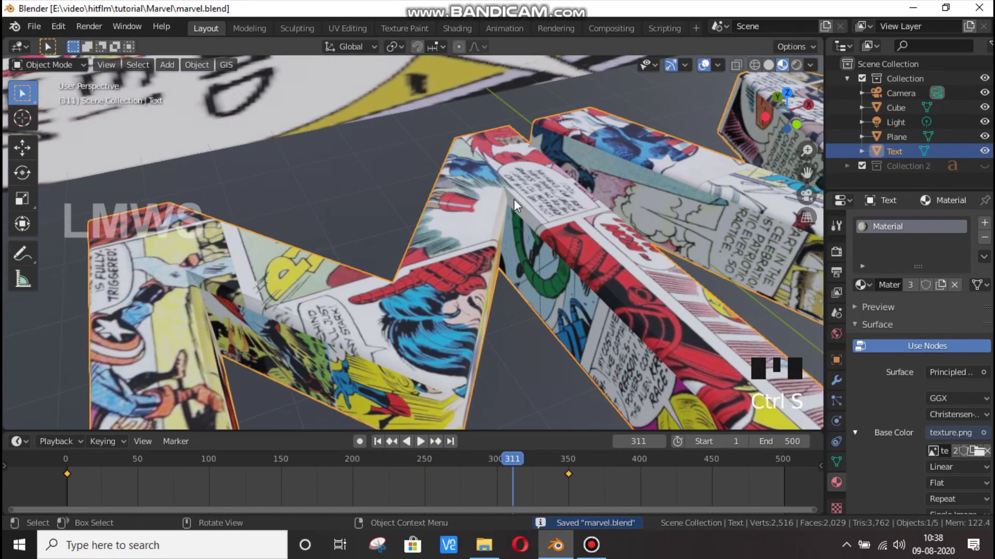
scroll(down, 3)
scroll(down, 3)
Step: Lay the selected LMWS UV islands horizontally across texture.png and return to Layout
click(346, 36)
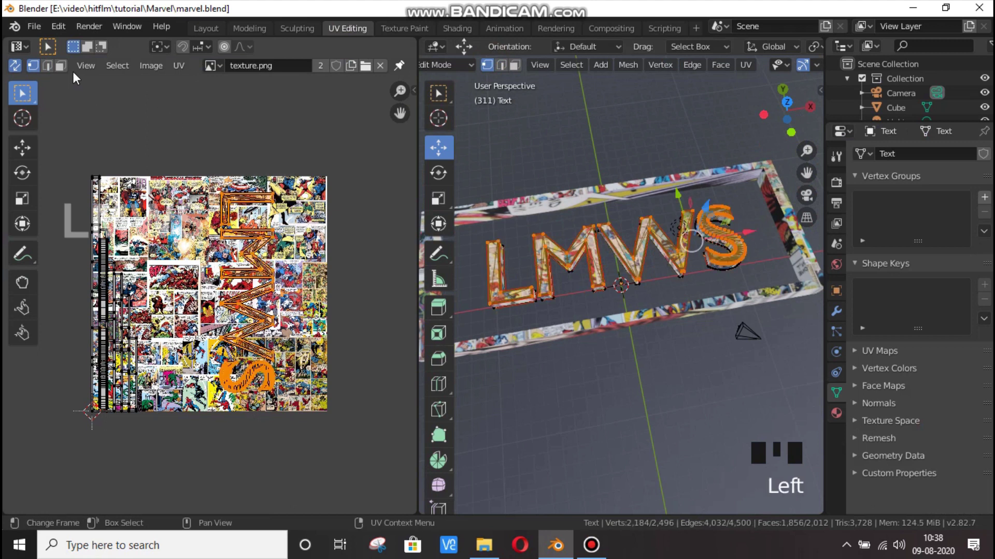
click(288, 334)
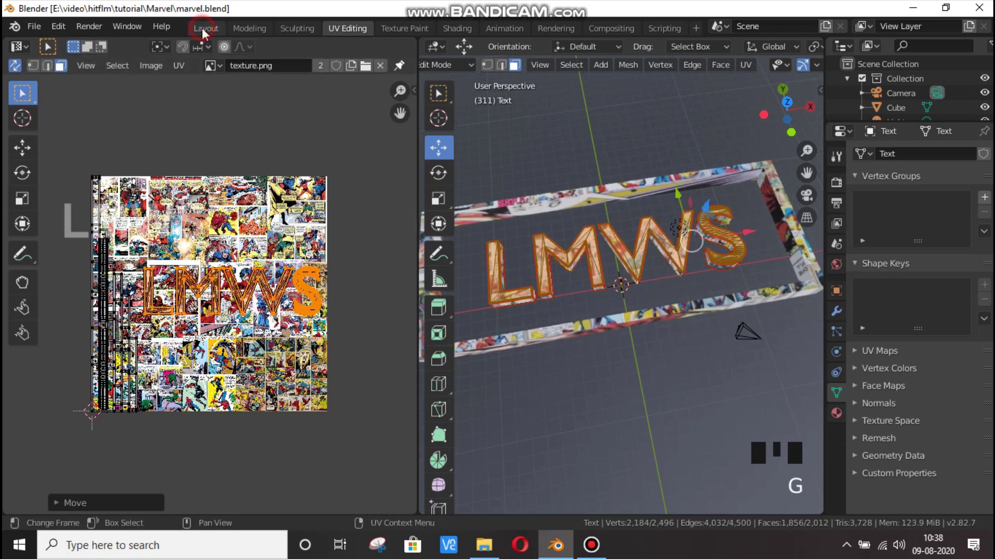
click(473, 256)
scroll(up, 3)
Step: Play and stop the animation to preview the new comic panels, then save marvel.blend
key(alt+a)
key(space)
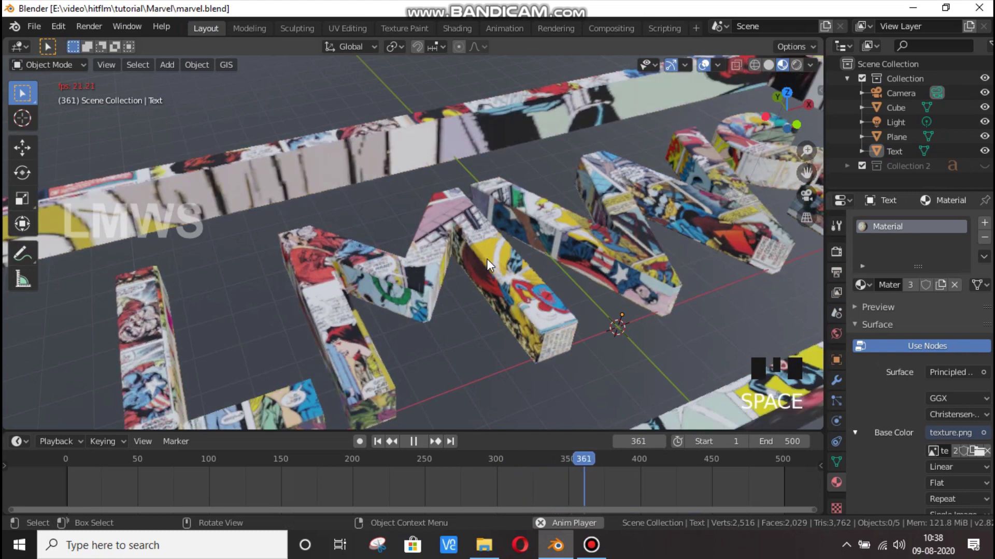
key(space)
drag(448, 461, 597, 394)
key(space)
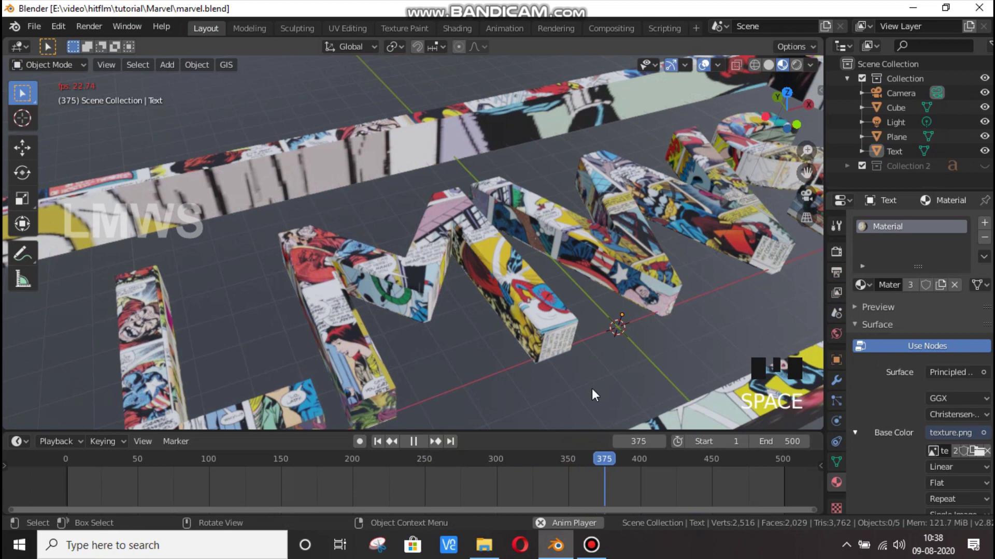
key(space)
key(ctrl+s)
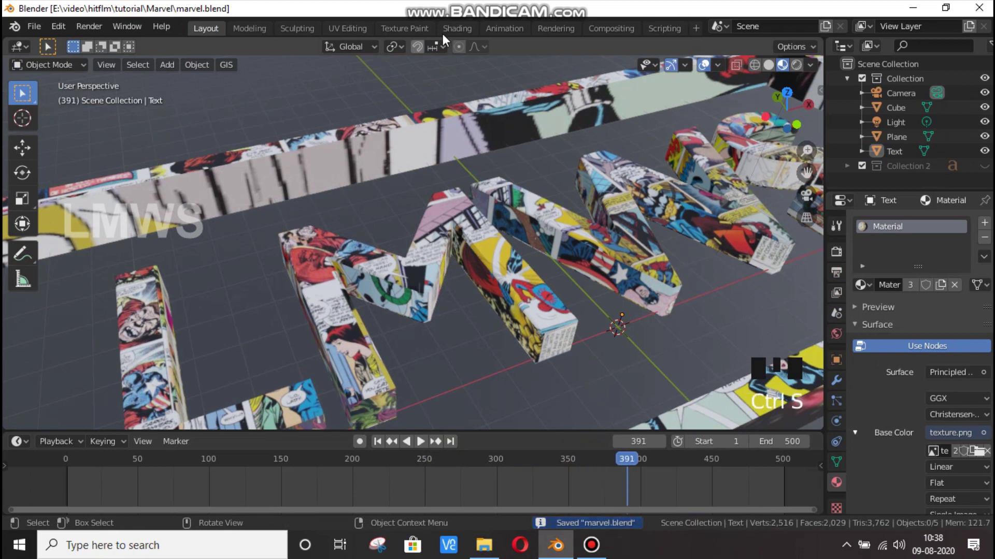
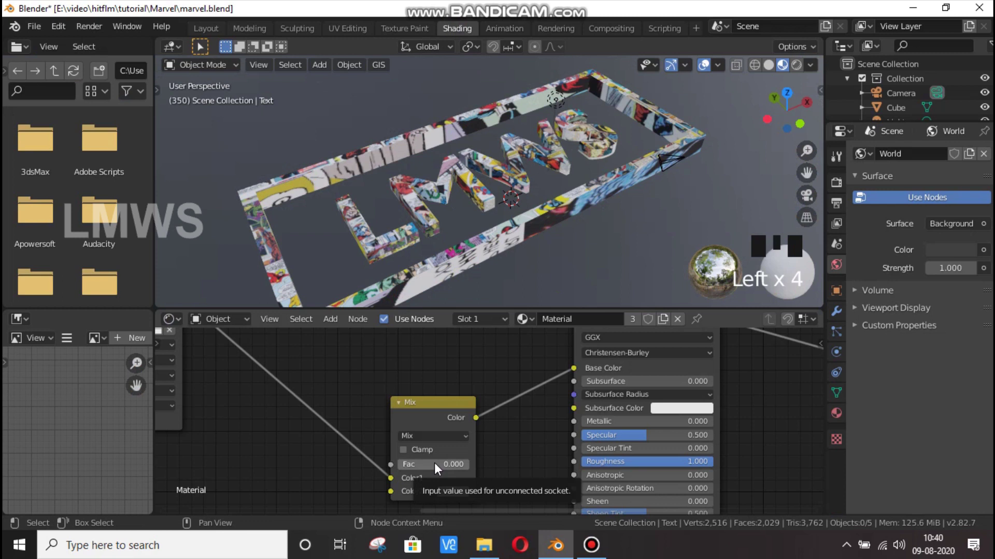
Step: Return to the Layout workspace with the material's Mix factor at 0.000
click(587, 474)
Step: Scrub the Timeline to review the camera keyframes across frames 0 to 251
drag(589, 466, 659, 476)
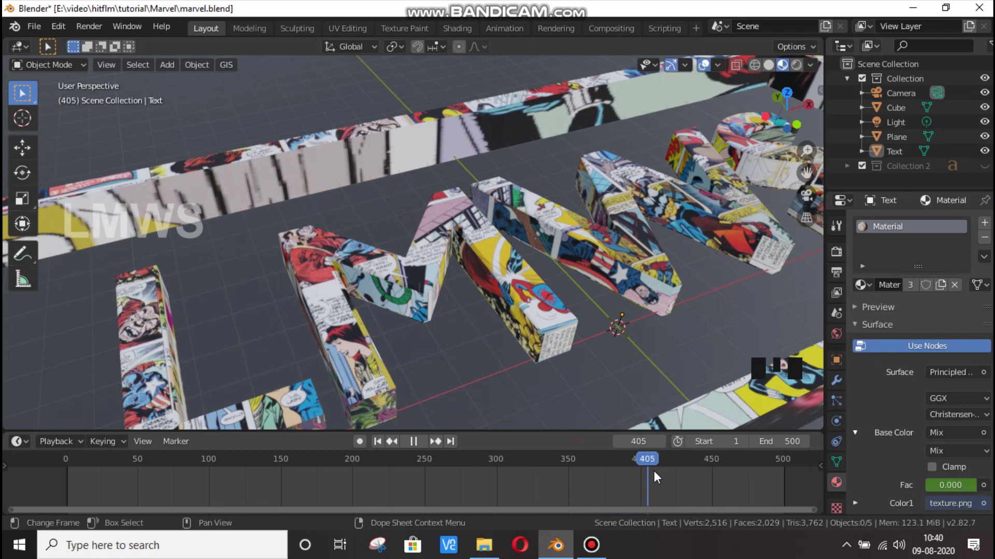
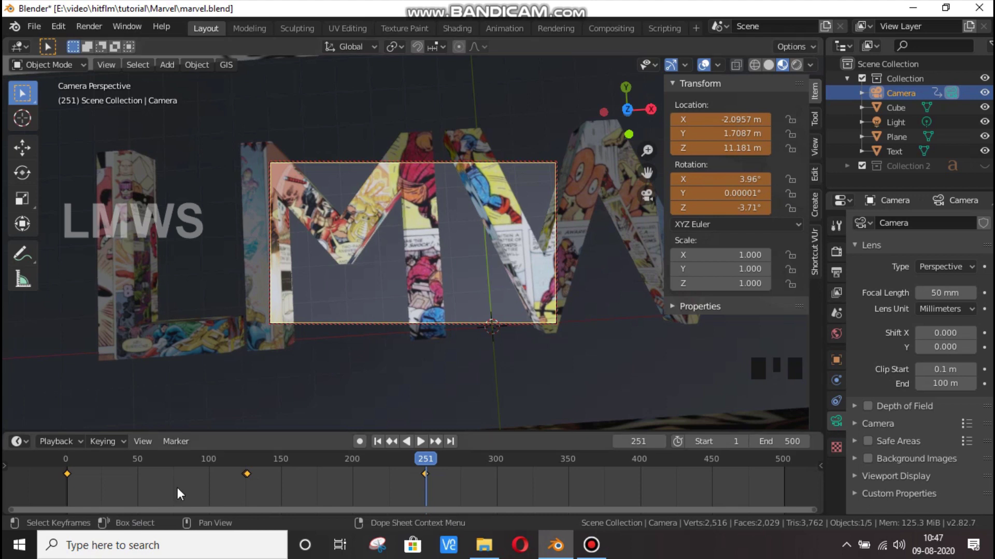
Step: Retime the camera keyframes to about frames 25, 200 and 350, then resume playback
drag(211, 496, 235, 492)
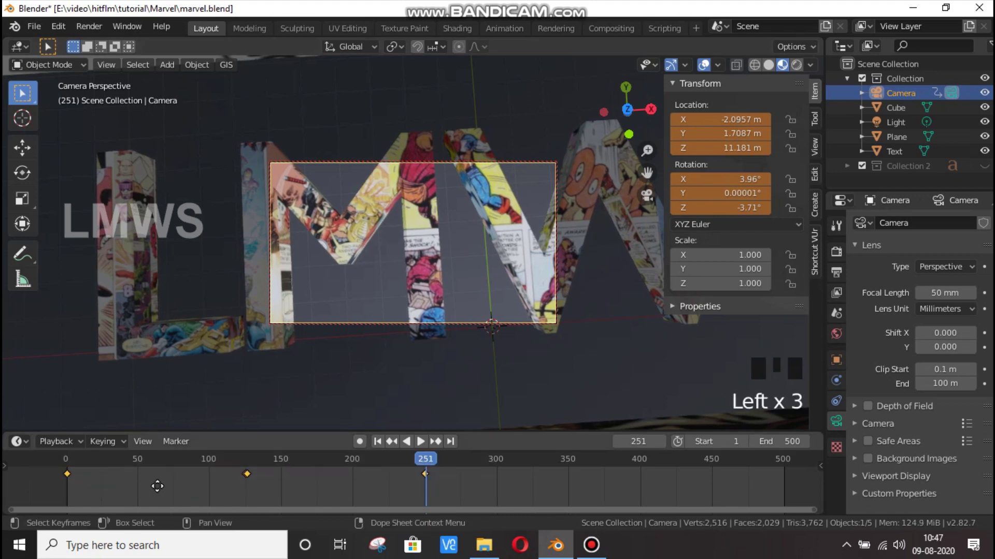
key(g)
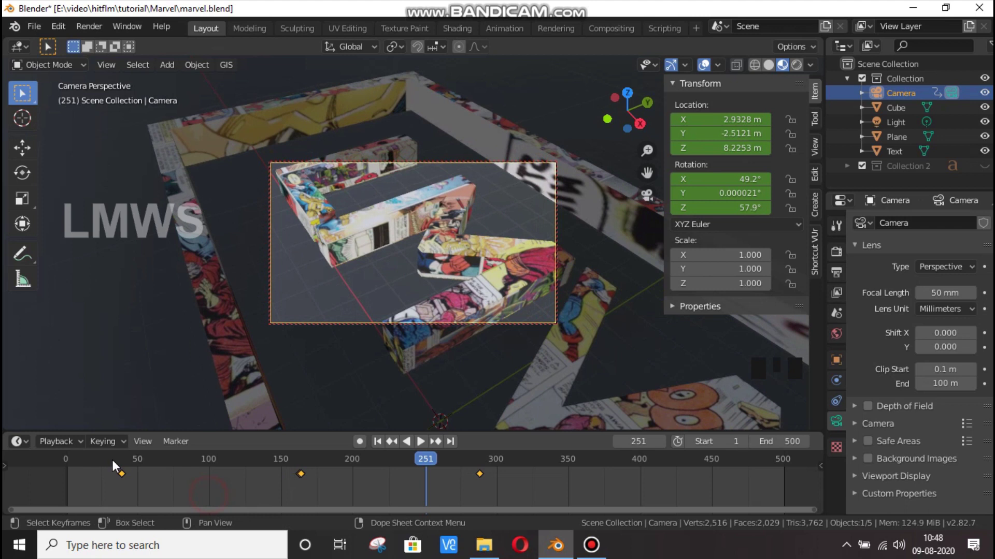
drag(129, 468, 143, 469)
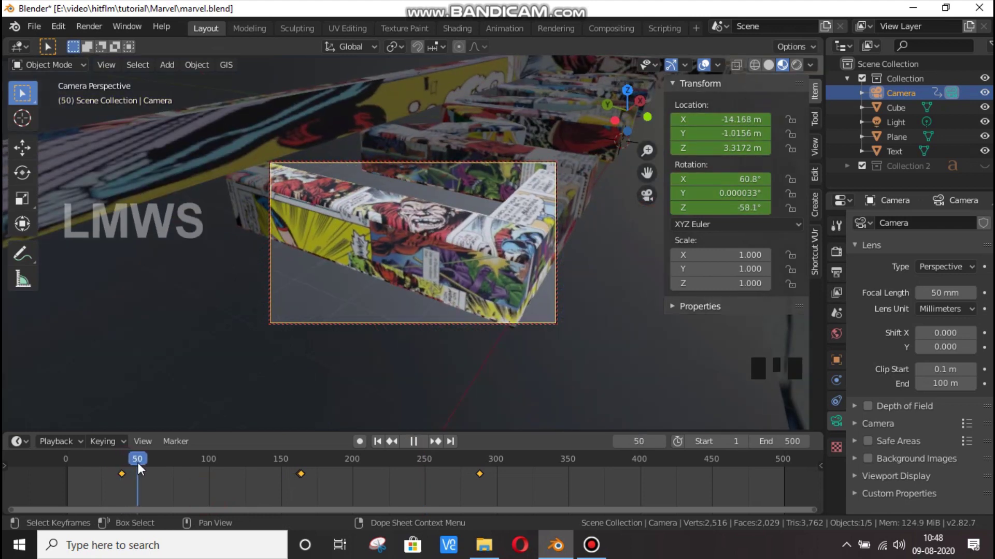
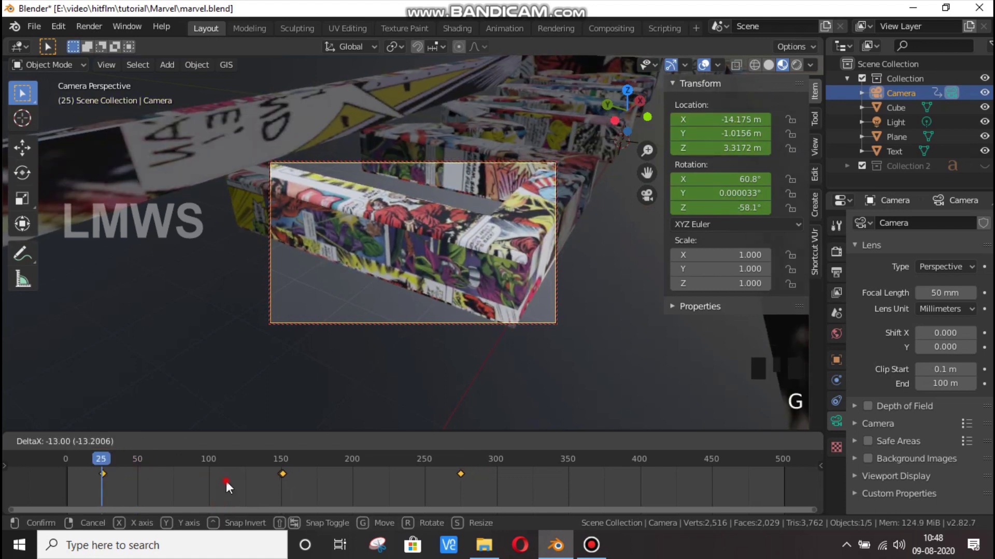
key(g)
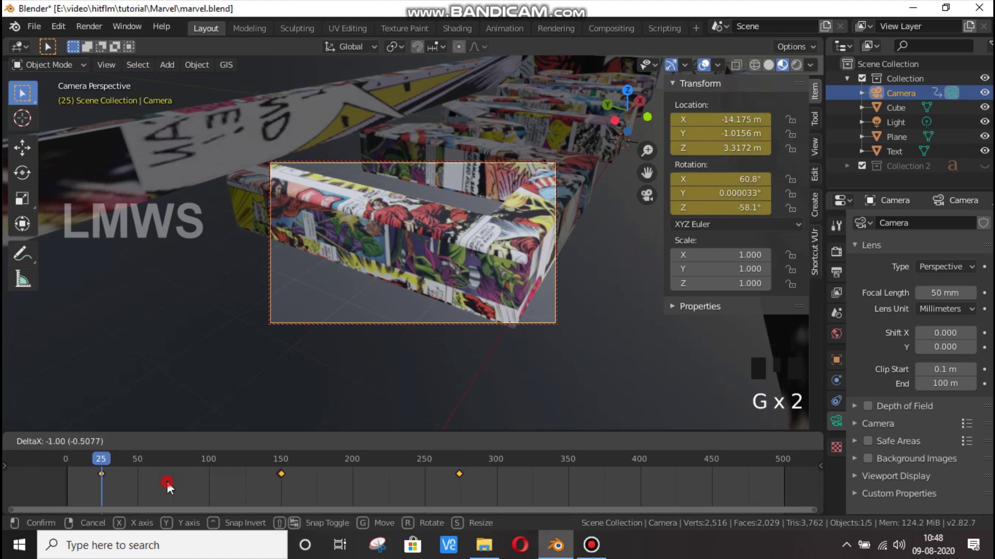
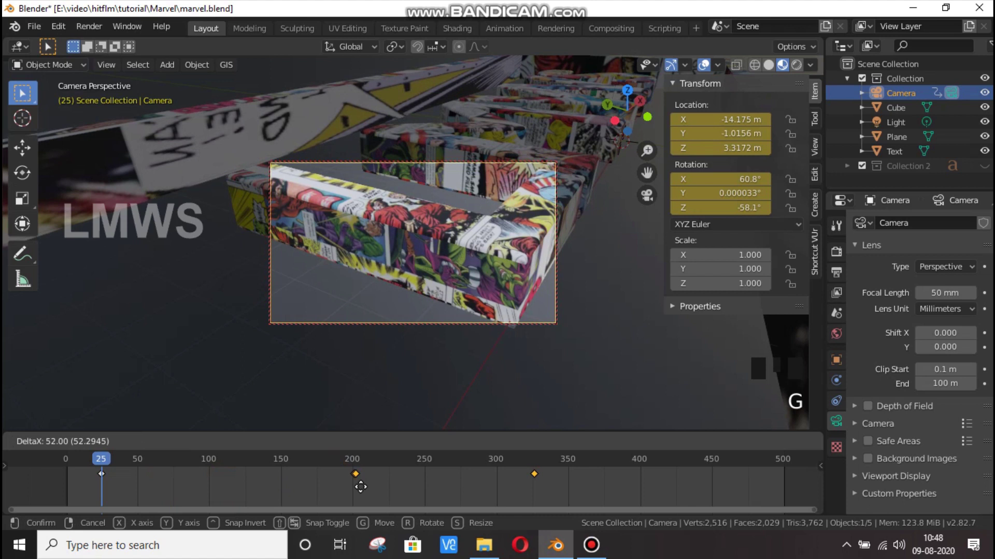
click(574, 471)
key(g)
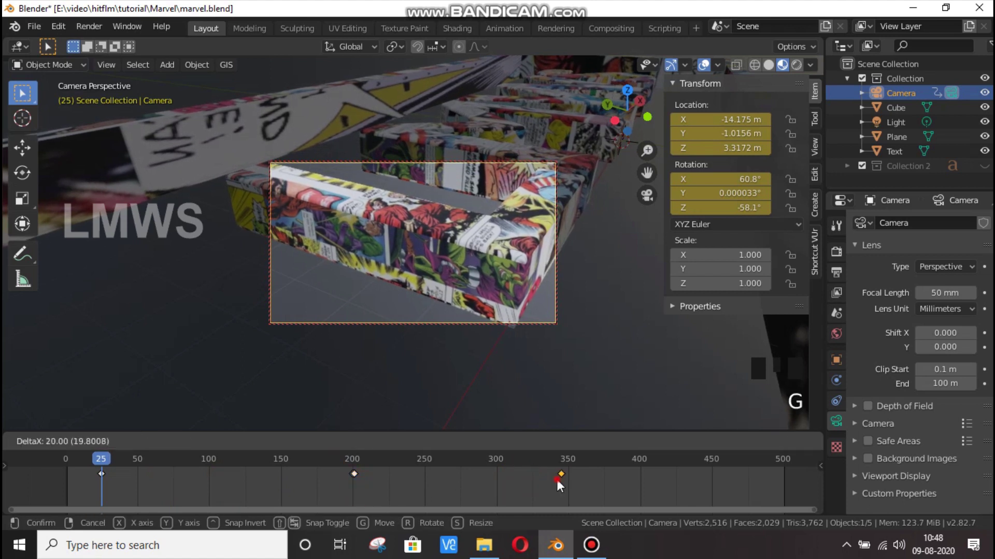
key(space)
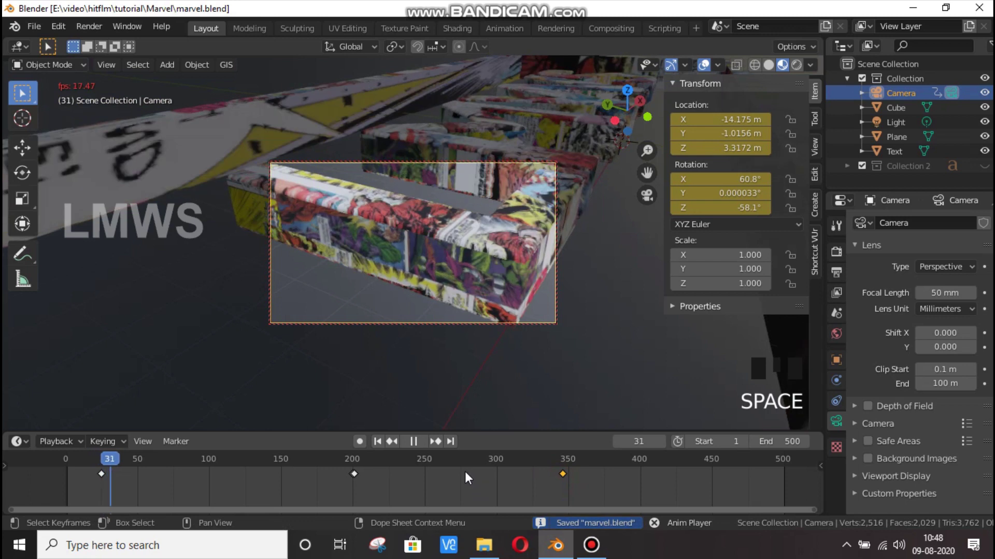